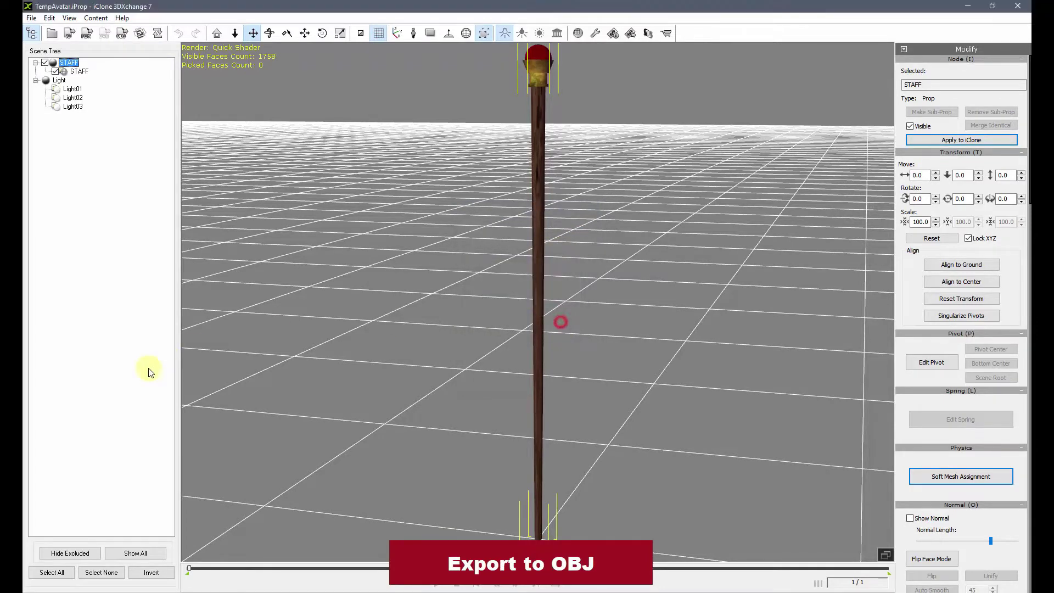
Step: Import the STAFF OBJ and clear its custom split normals data in Object Data properties
{"action": "left_click", "coordinate": [56, 28]}
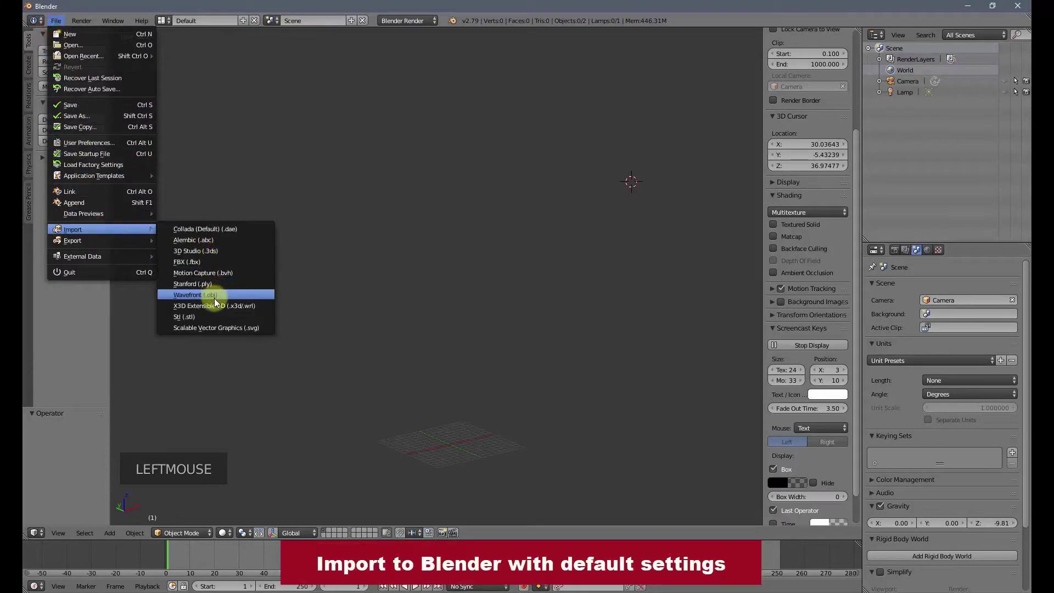
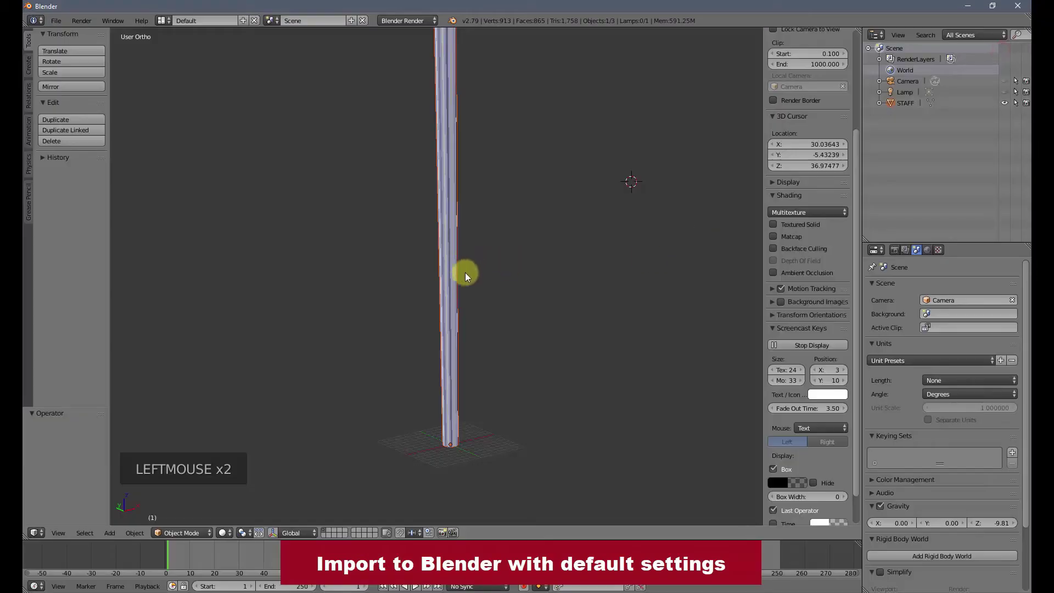
{"action": "left_click", "coordinate": [915, 102]}
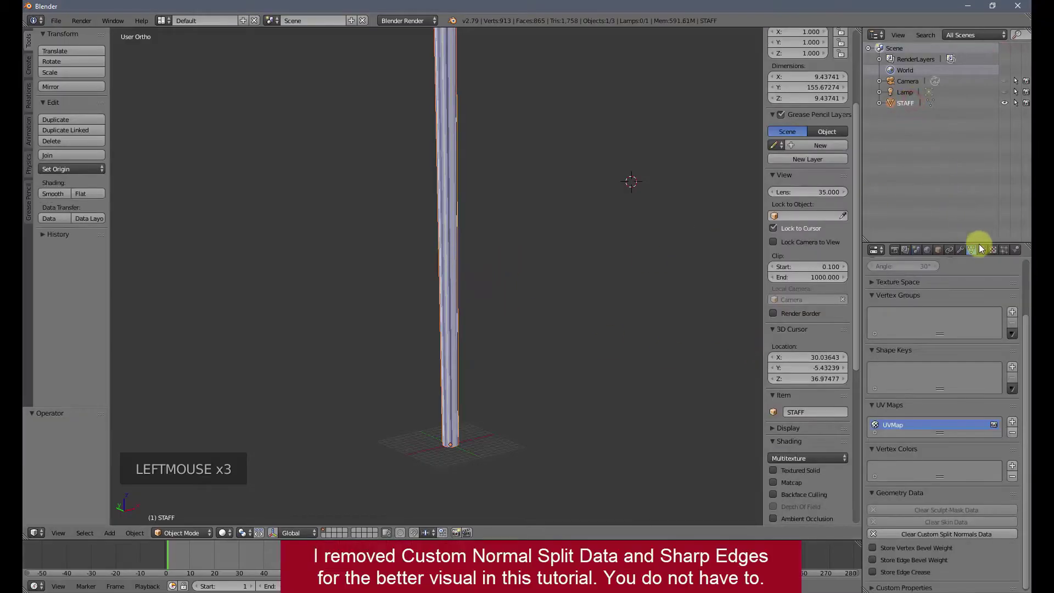
{"action": "left_click", "coordinate": [977, 253]}
{"action": "left_click", "coordinate": [879, 535]}
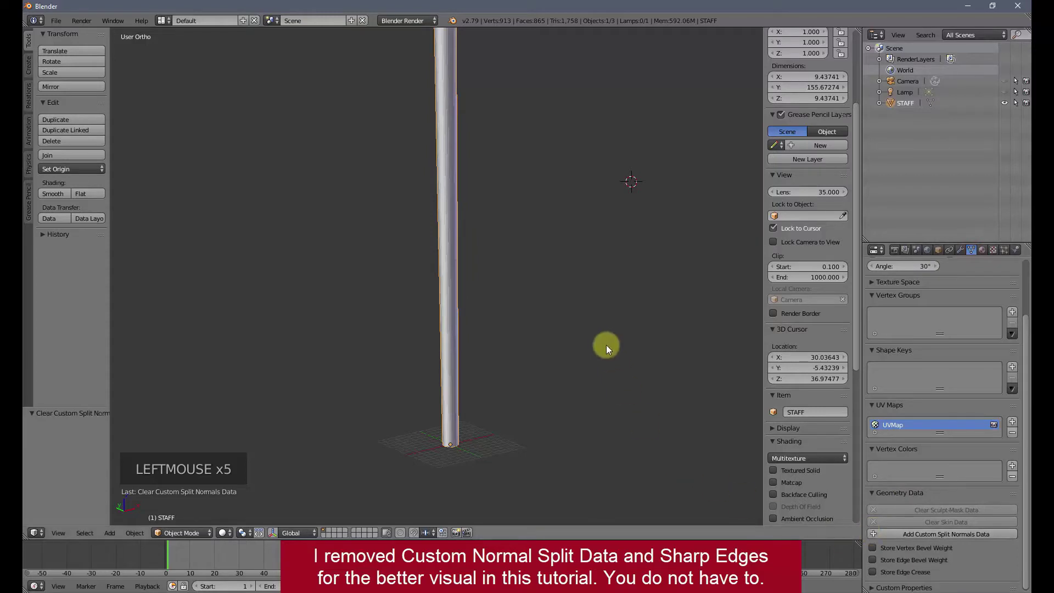
Step: In Edit Mode clear all sharp edges on the staff mesh, then deselect everything
{"action": "key", "text": "Tab"}
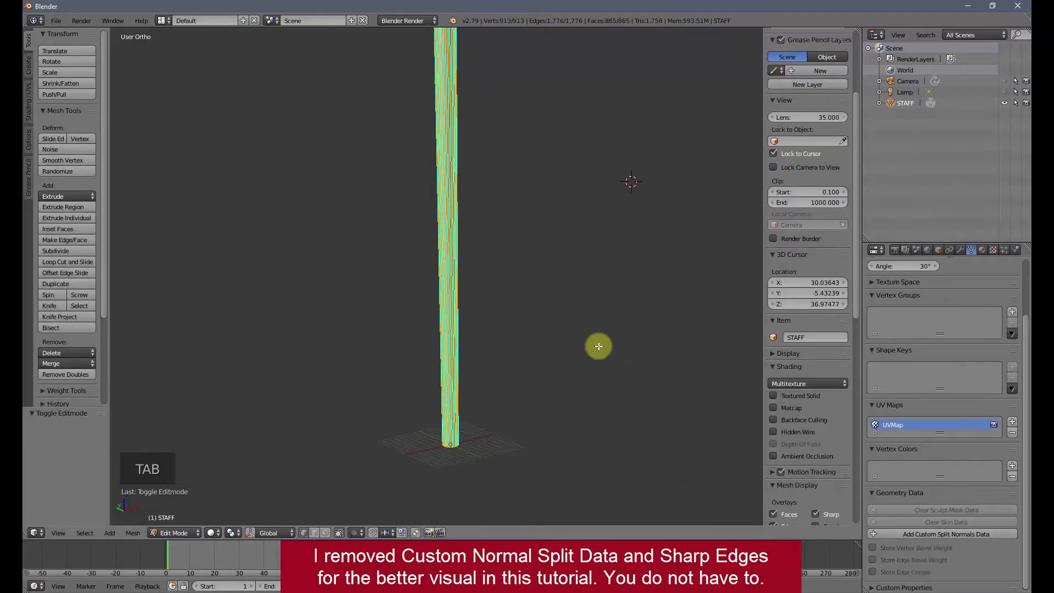
{"action": "key", "text": "ctrl+e"}
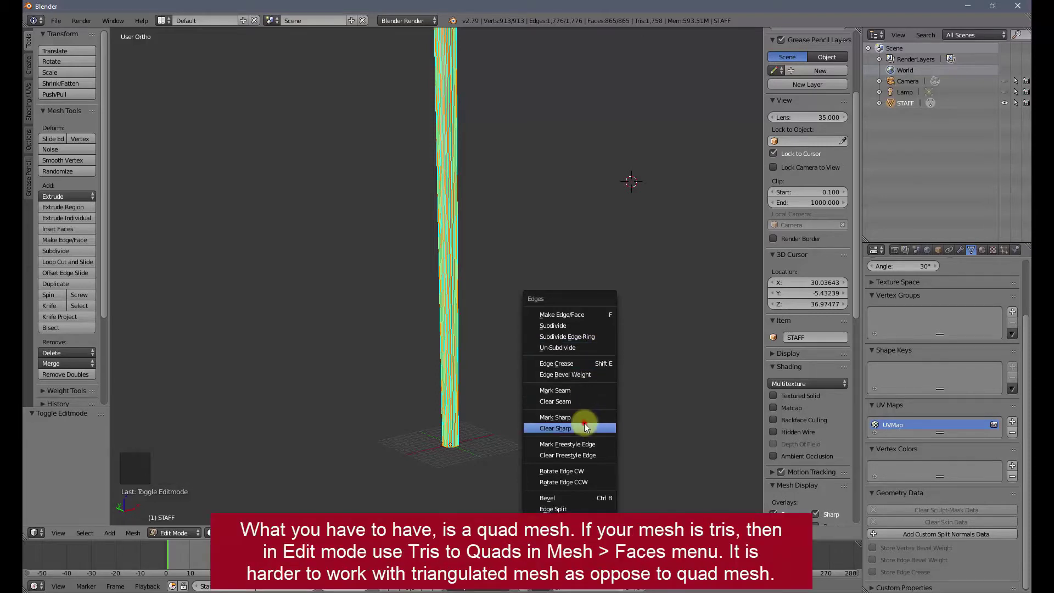
{"action": "key", "text": "a"}
{"action": "scroll", "scroll_direction": "down", "scroll_amount": 3}
{"action": "middle_click", "coordinate": [602, 232]}
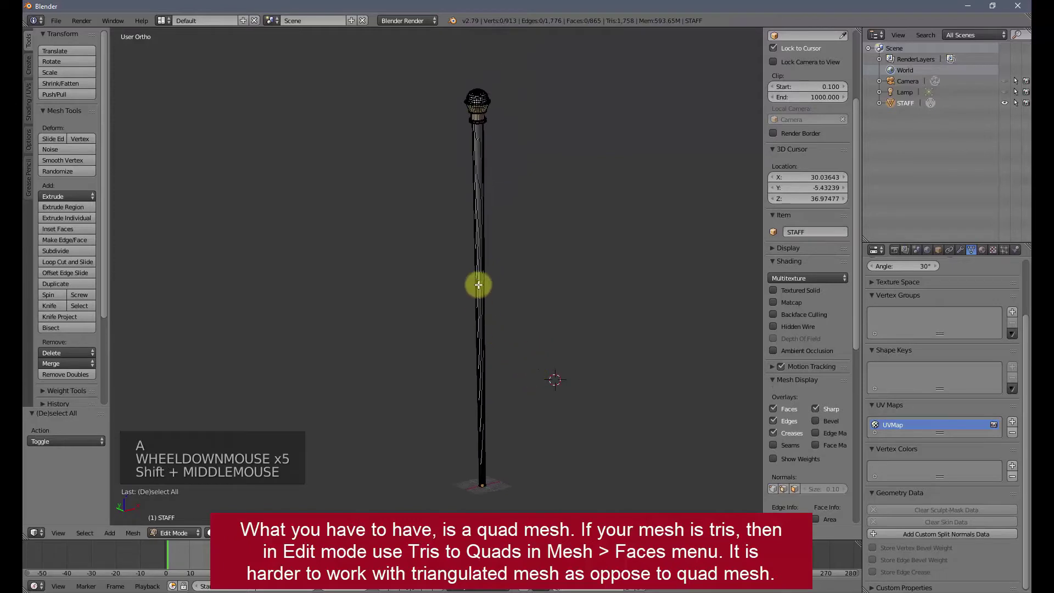
Step: Knife a closed zigzag edge loop around the staff at the marked break point
{"action": "left_click", "coordinate": [480, 287]}
{"action": "scroll", "scroll_direction": "up", "scroll_amount": 3}
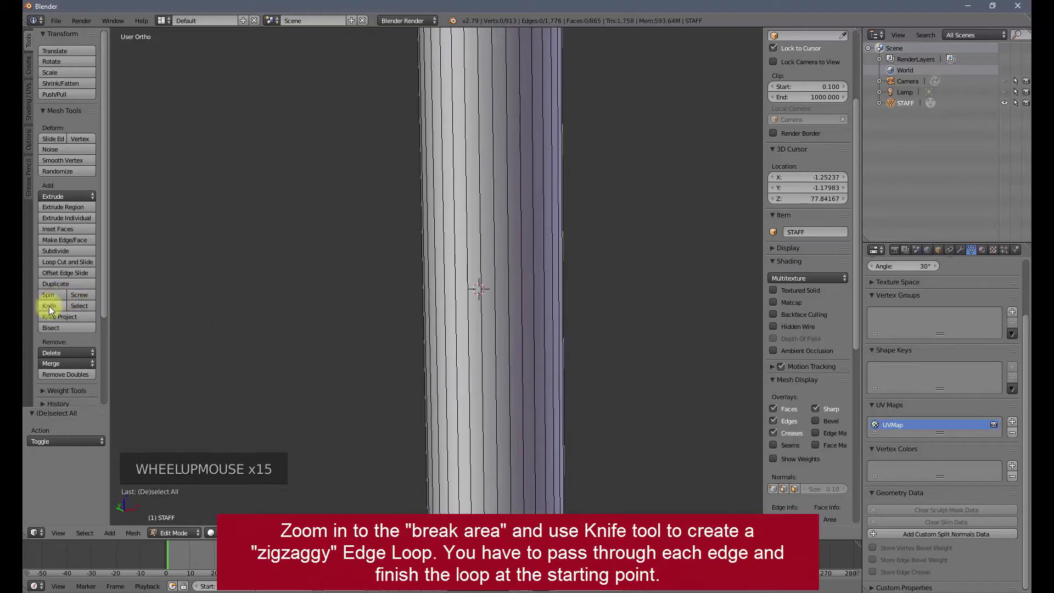
{"action": "left_click", "coordinate": [58, 309]}
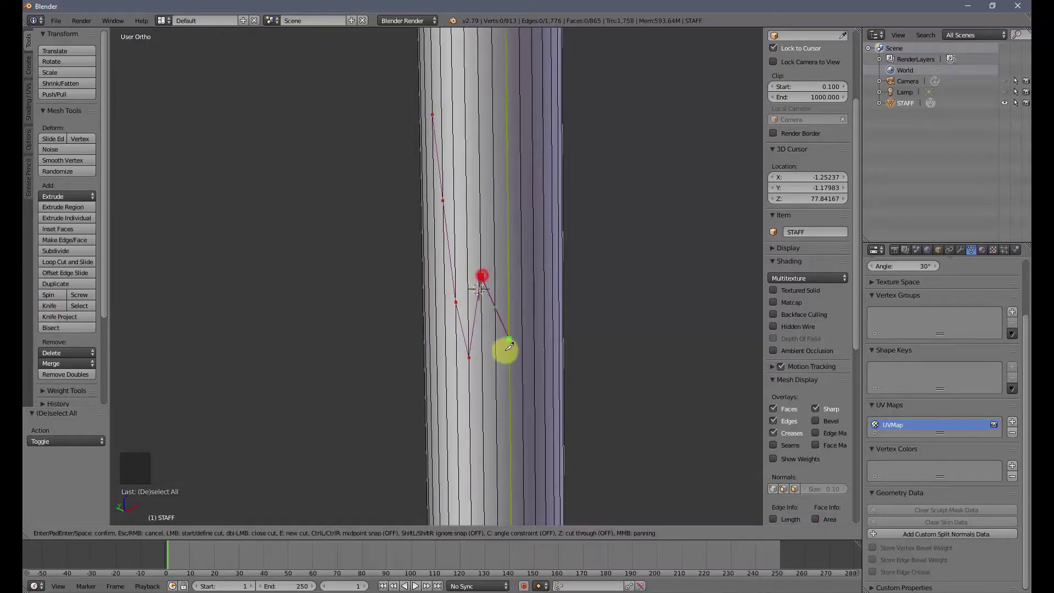
{"action": "middle_click", "coordinate": [619, 385]}
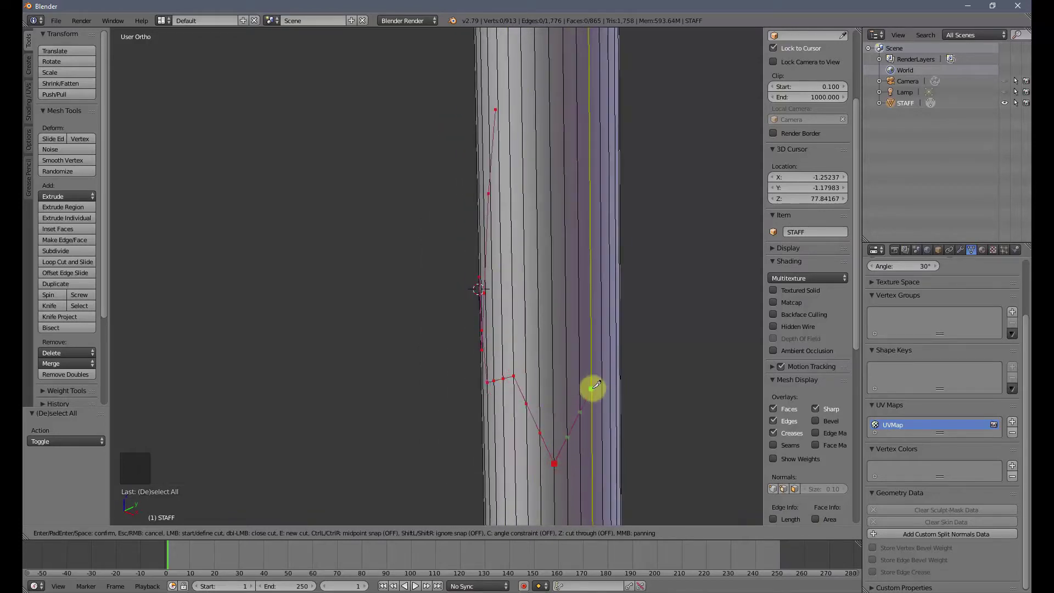
{"action": "middle_click", "coordinate": [683, 442]}
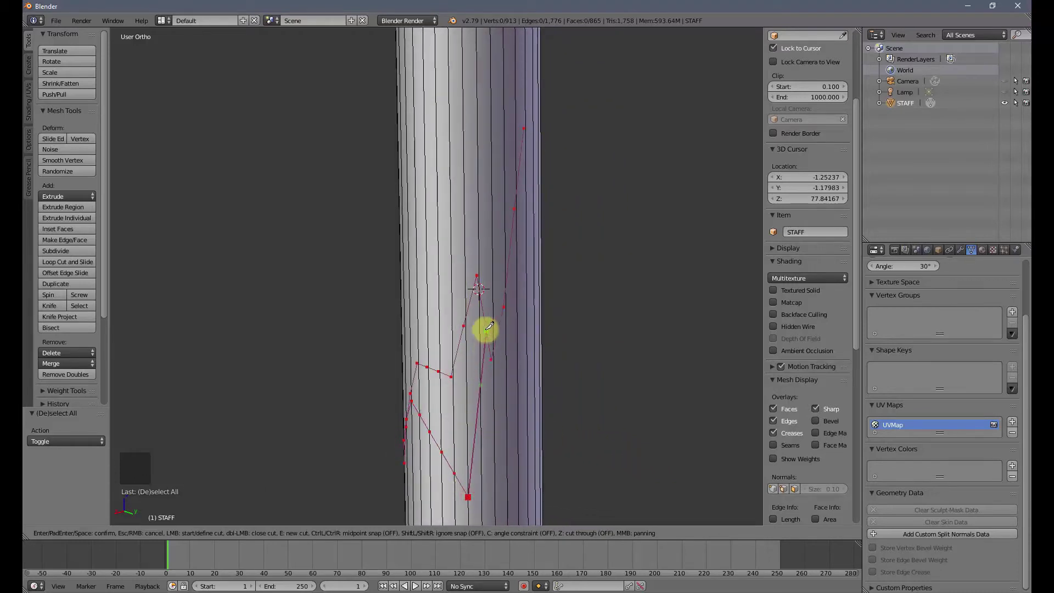
{"action": "middle_click", "coordinate": [639, 443]}
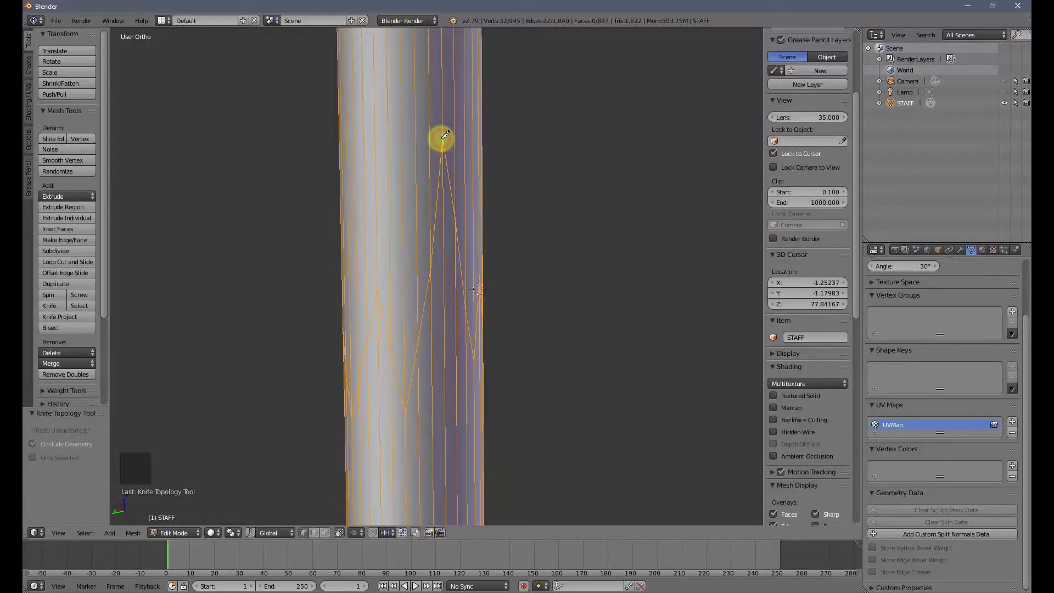
Step: Disable Limit Selection to Visible and box-select all vertices below the zigzag cut
{"action": "middle_click", "coordinate": [498, 362]}
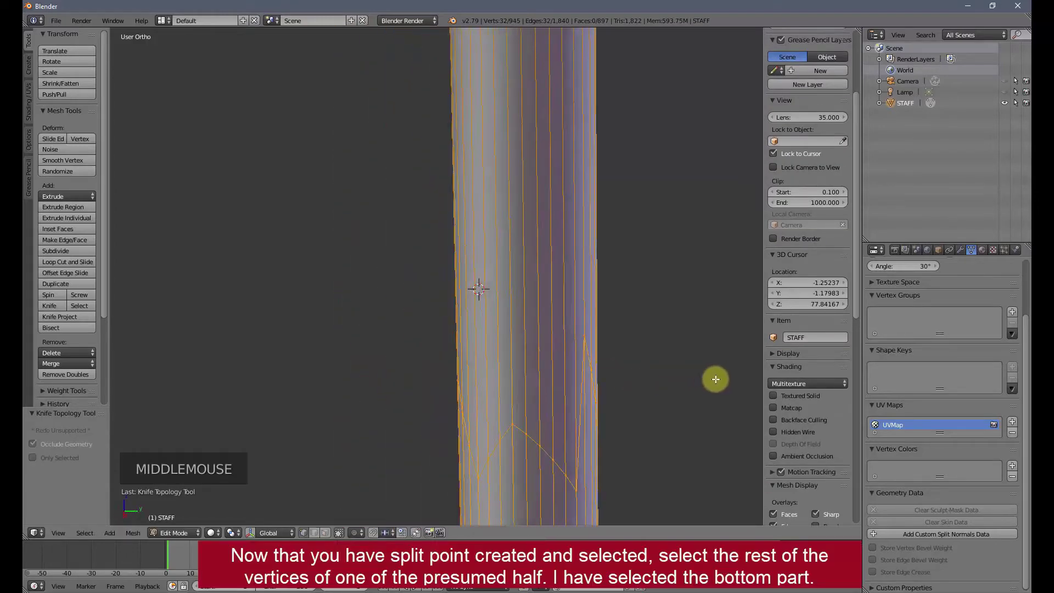
{"action": "scroll", "scroll_direction": "down", "scroll_amount": 3}
{"action": "middle_click", "coordinate": [536, 391]}
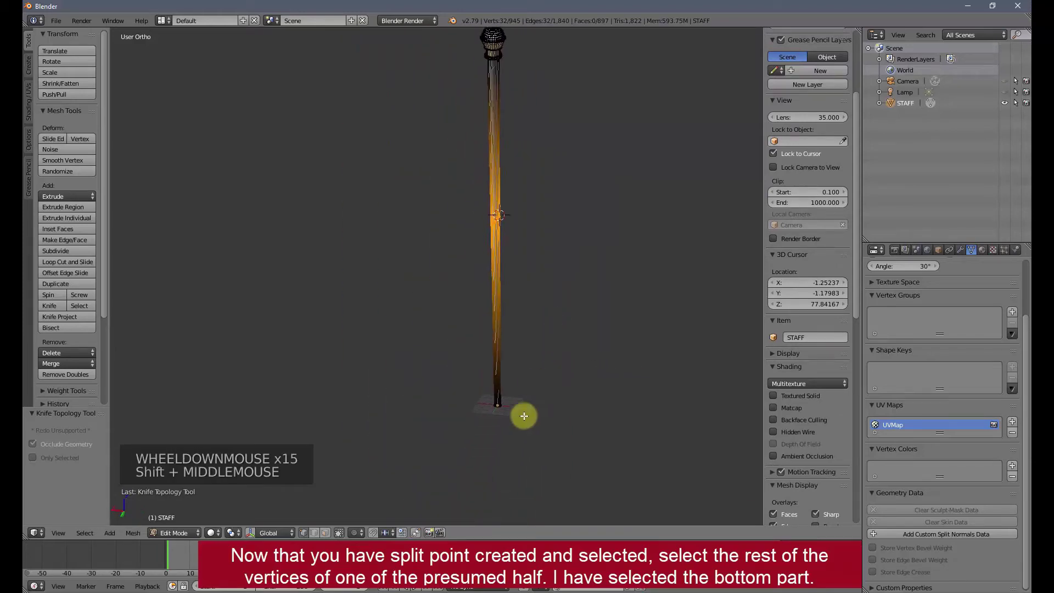
{"action": "left_click", "coordinate": [341, 535]}
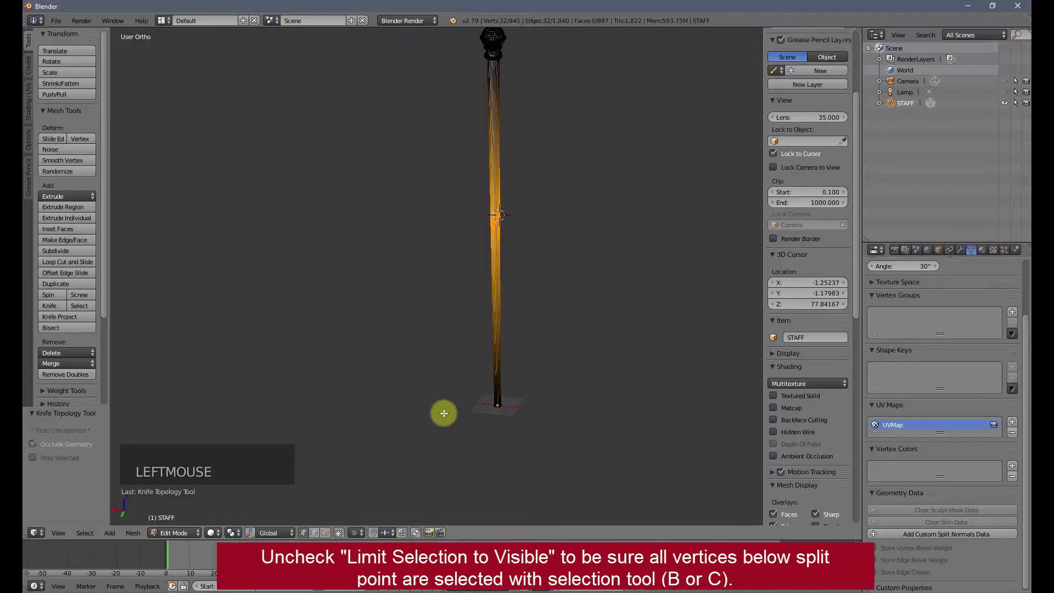
{"action": "key", "text": "b"}
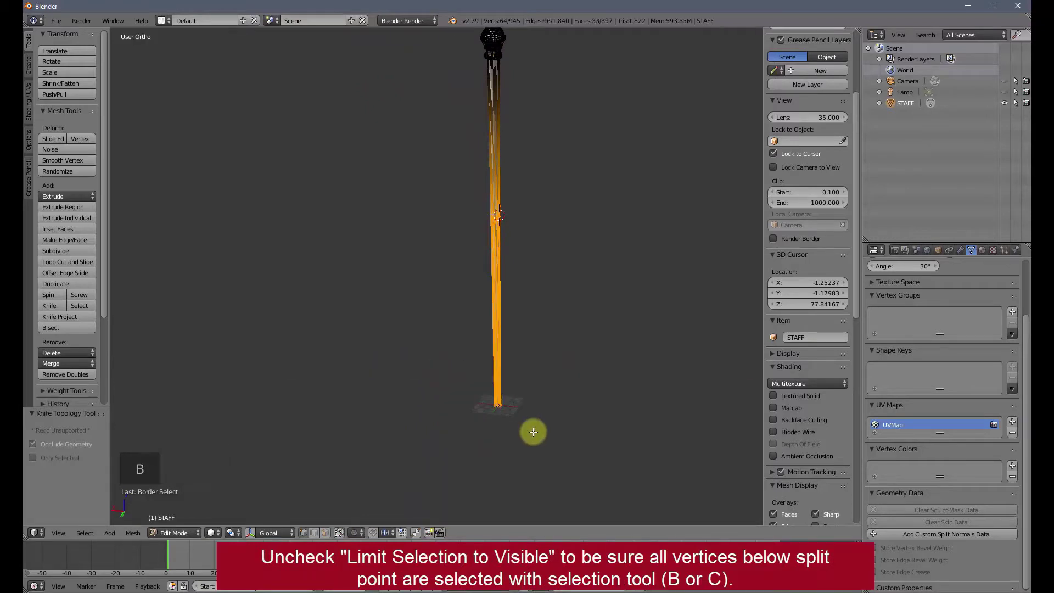
Step: Separate the selection into its own object and rename the original piece STAFF_TOP
{"action": "key", "text": "p"}
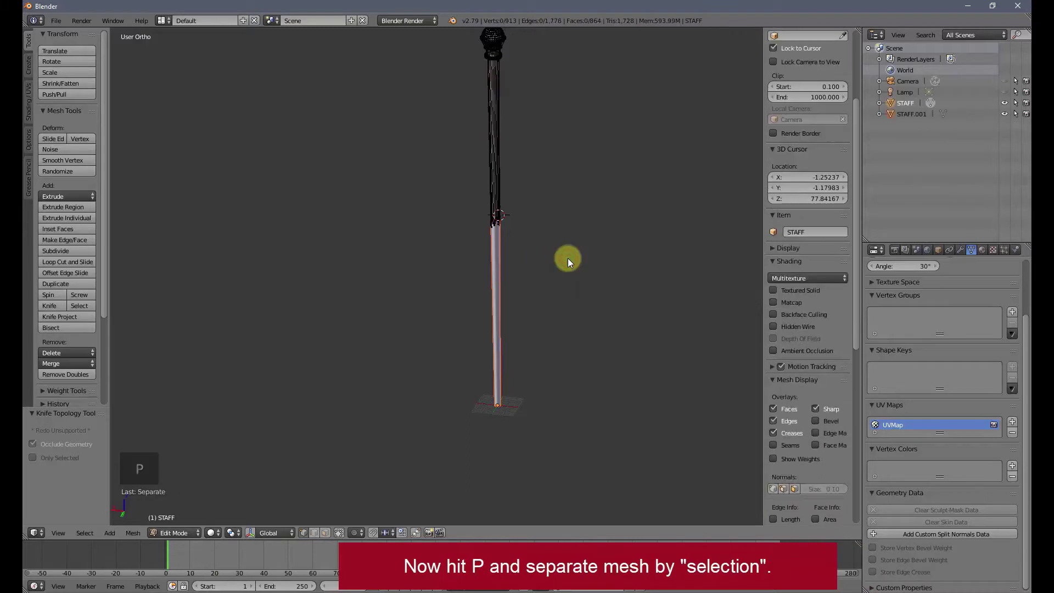
{"action": "key", "text": "Tab"}
{"action": "scroll", "scroll_direction": "up", "scroll_amount": 3}
{"action": "left_click", "coordinate": [911, 105]}
{"action": "left_click", "coordinate": [1011, 108]}
{"action": "left_click", "coordinate": [1011, 108]}
{"action": "double_click", "coordinate": [920, 107]}
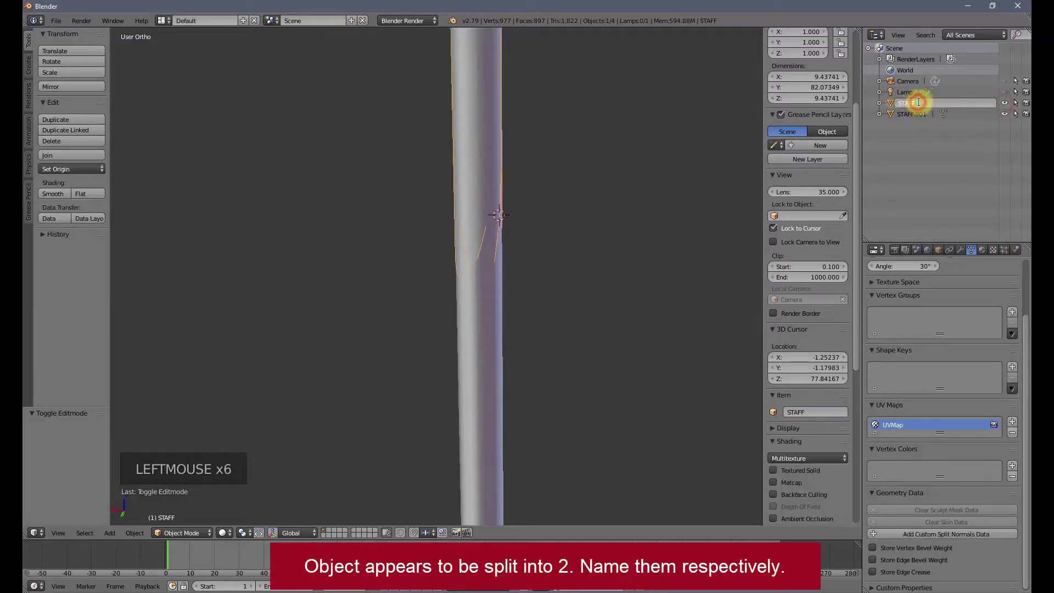
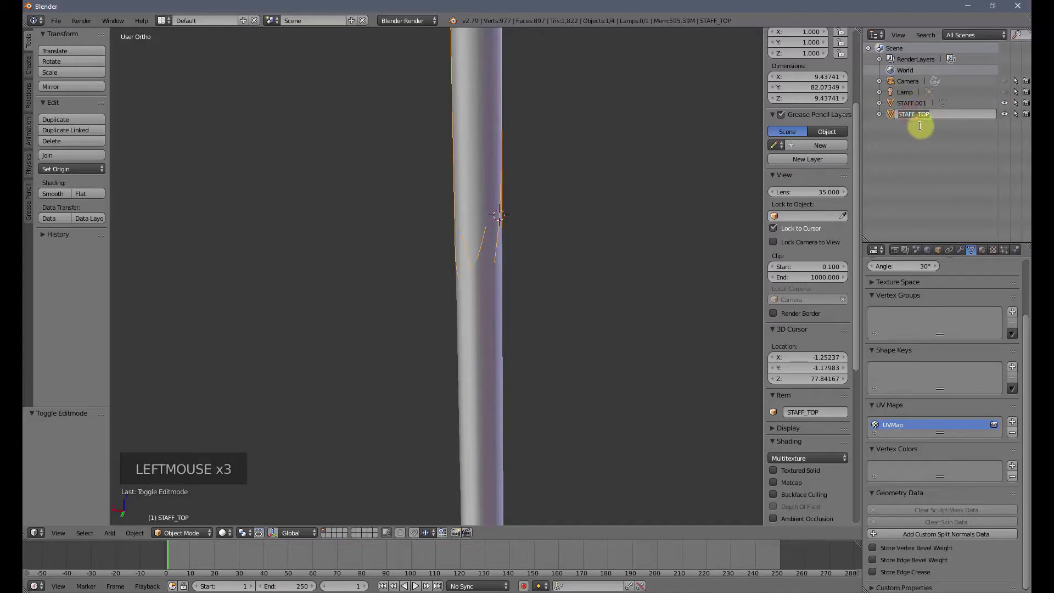
Step: Rename STAFF_TOP's mesh data to match and start renaming the lower STAFF.001 piece
{"action": "left_click", "coordinate": [884, 117]}
{"action": "double_click", "coordinate": [919, 130]}
{"action": "left_click", "coordinate": [886, 107]}
{"action": "double_click", "coordinate": [924, 104]}
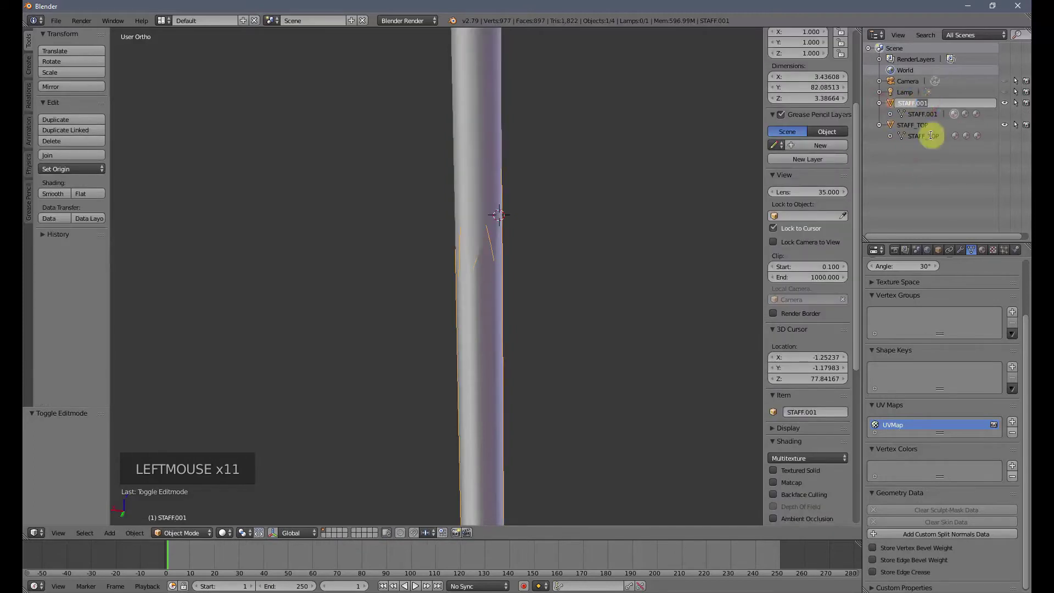
Step: Name the lower piece STAFF_BOTTOM and rename its mesh data to match
{"action": "key", "text": "BackSpace"}
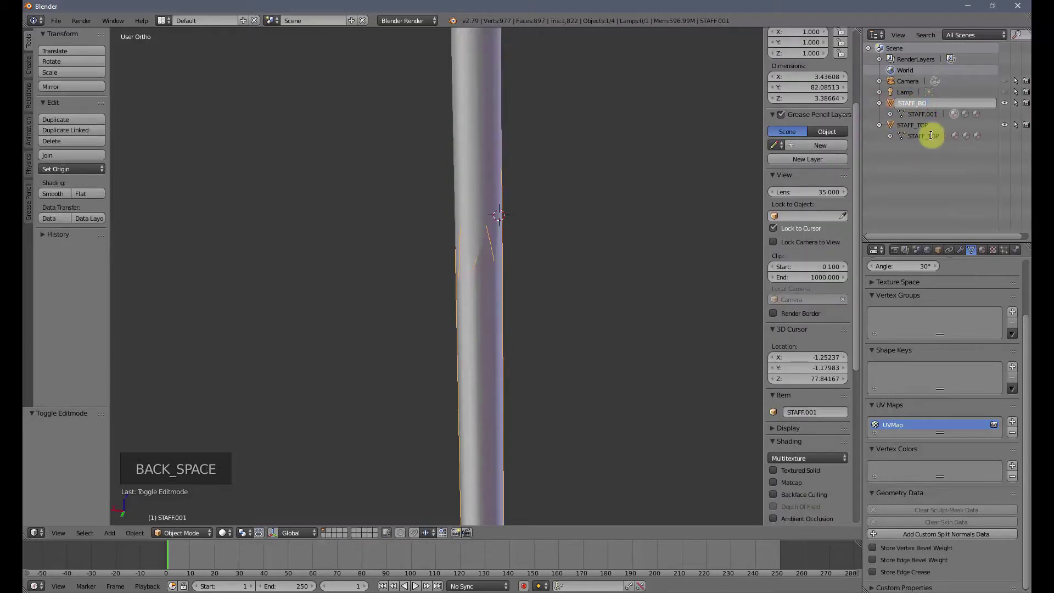
{"action": "key", "text": "shift+t"}
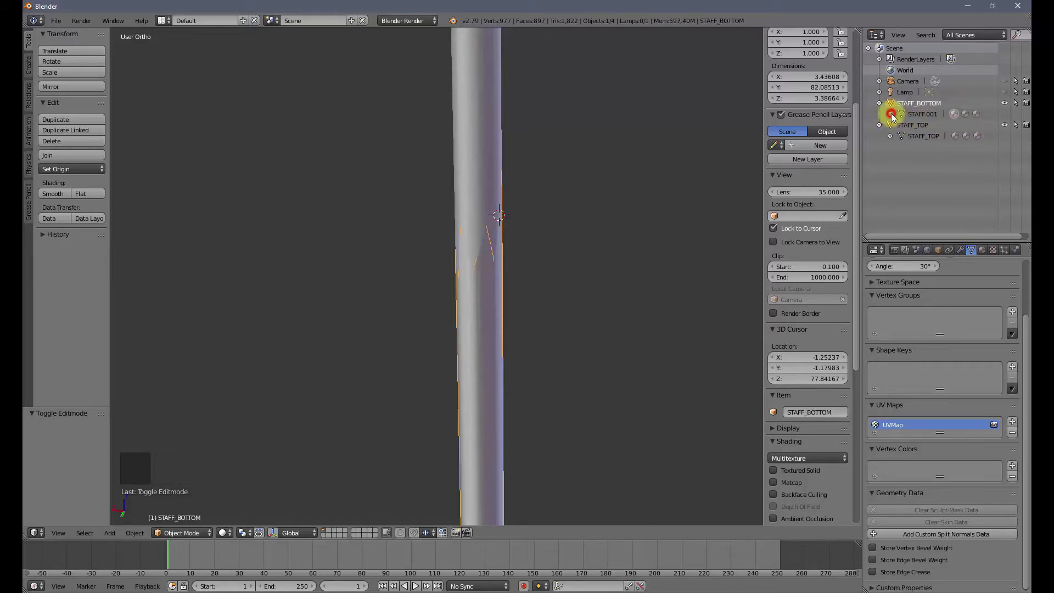
{"action": "left_click", "coordinate": [897, 117]}
{"action": "double_click", "coordinate": [935, 115]}
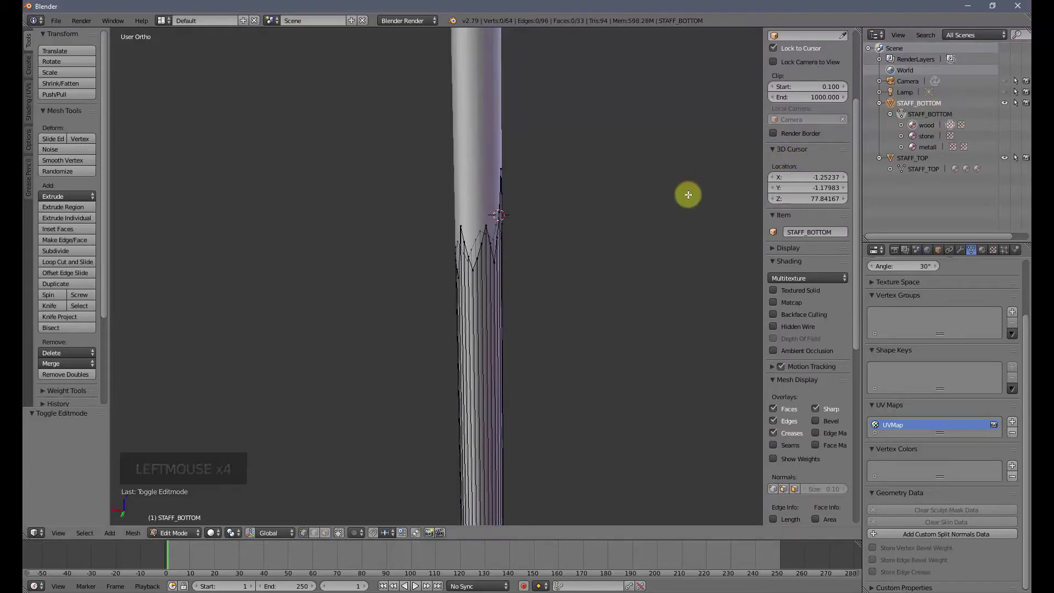
Step: Hide STAFF_BOTTOM and select STAFF_TOP with its jagged cut end in view
{"action": "key", "text": "Tab"}
{"action": "middle_click", "coordinate": [486, 267]}
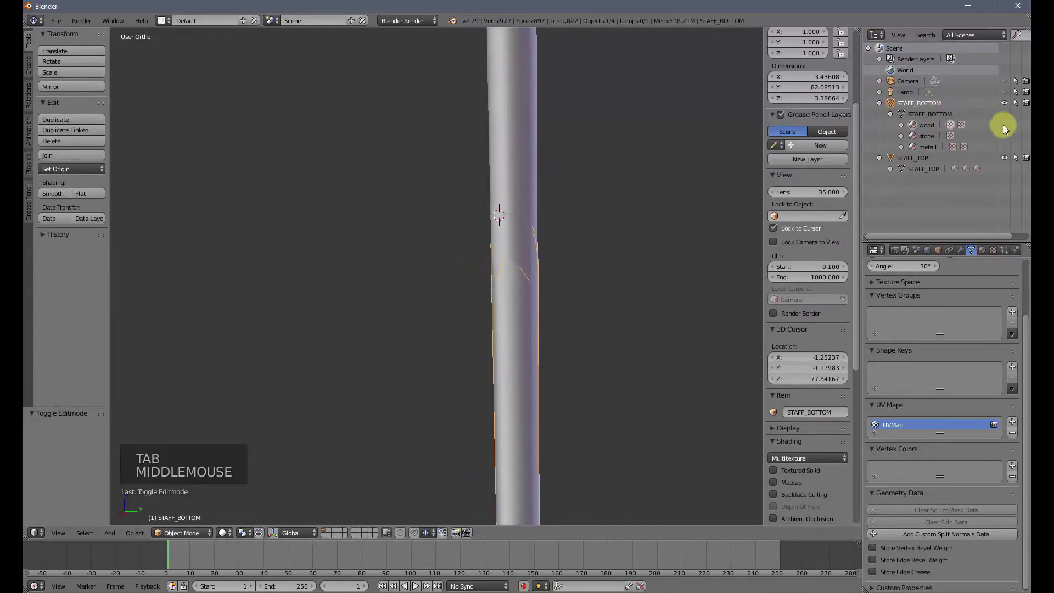
{"action": "left_click", "coordinate": [1012, 104]}
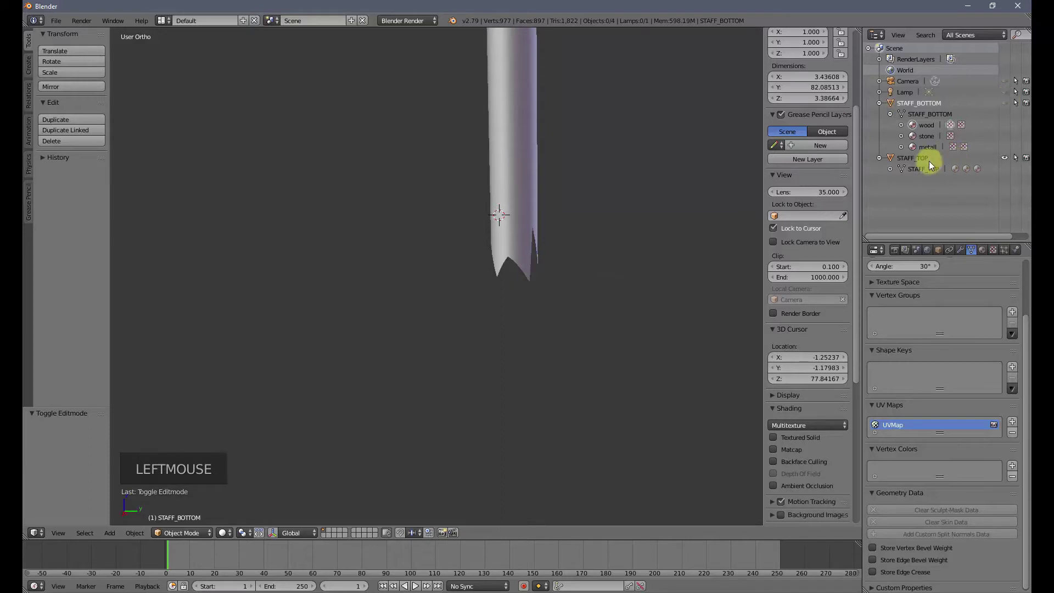
{"action": "left_click", "coordinate": [929, 161]}
{"action": "middle_click", "coordinate": [408, 296]}
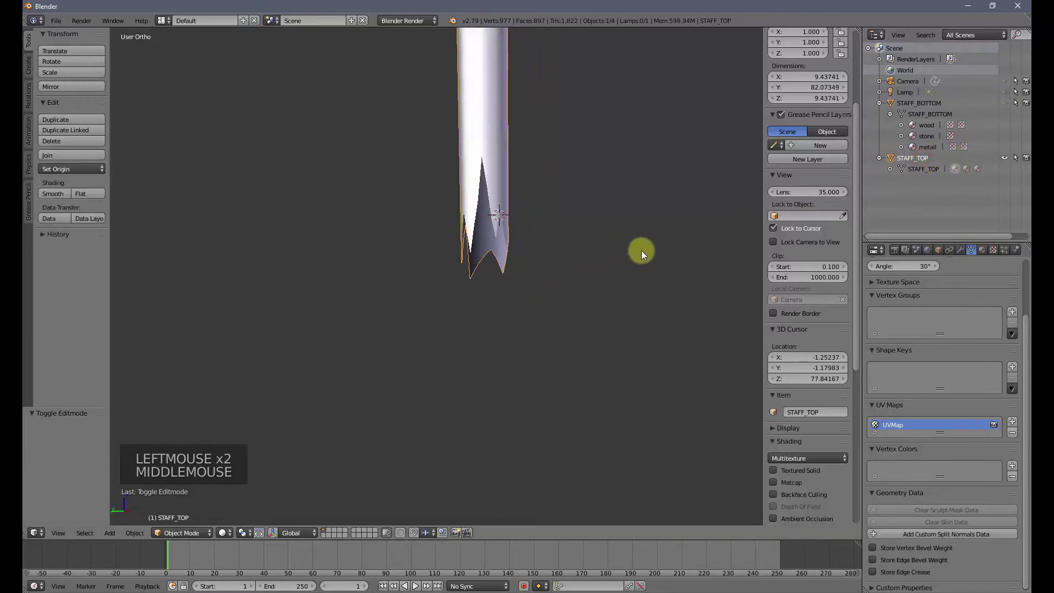
{"action": "left_click", "coordinate": [503, 176]}
{"action": "scroll", "scroll_direction": "up", "scroll_amount": 3}
{"action": "scroll", "scroll_direction": "down", "scroll_amount": 3}
Step: Grid Fill STAFF_TOP's open cut edge loop into a spiky broken-wood cap
{"action": "key", "text": "Tab"}
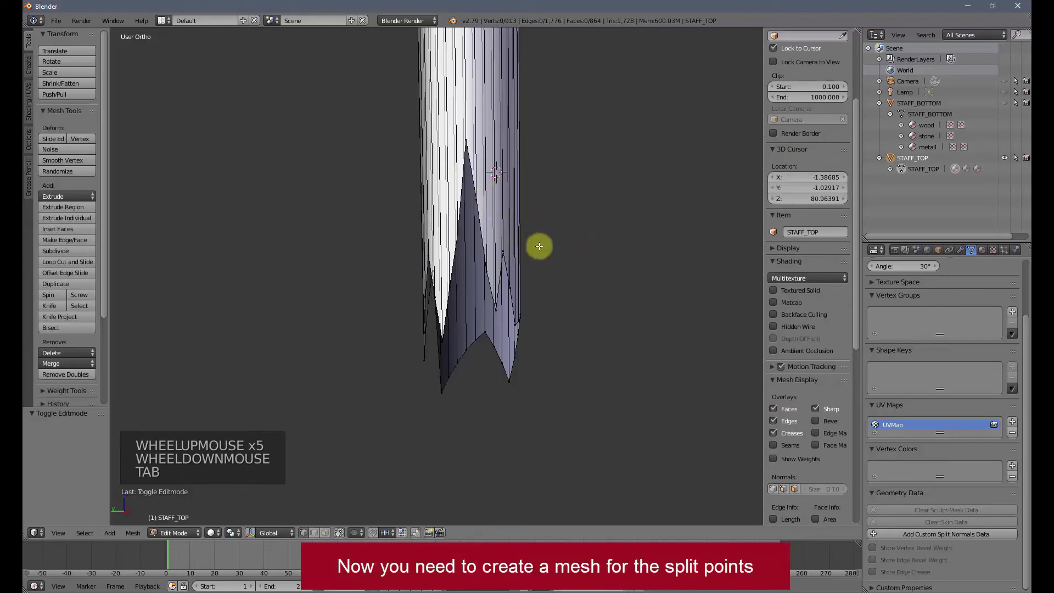
{"action": "key", "text": "a"}
{"action": "key", "text": "a"}
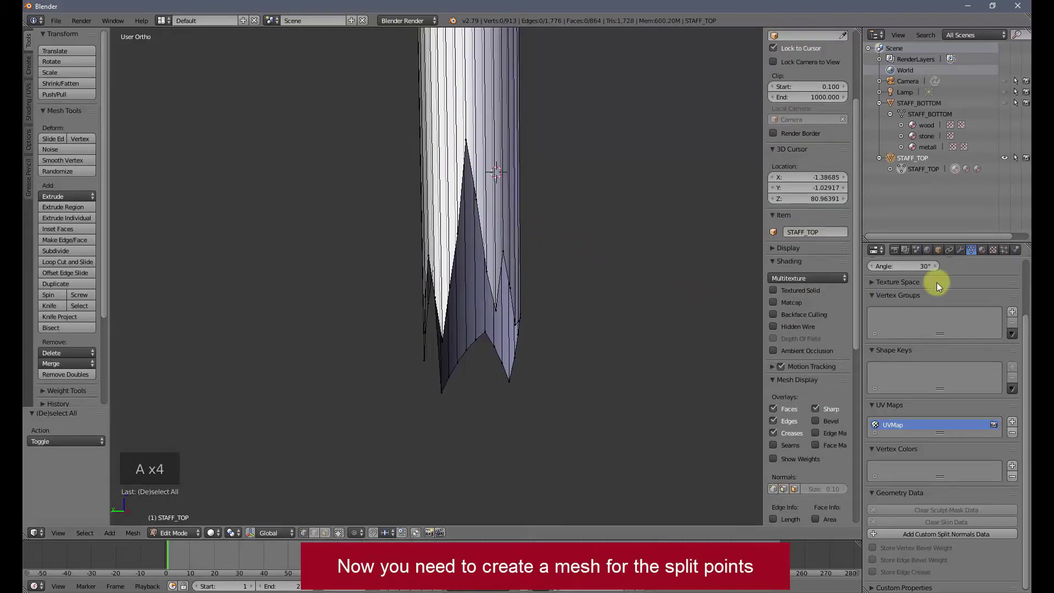
{"action": "left_click", "coordinate": [987, 253]}
{"action": "left_click", "coordinate": [915, 291]}
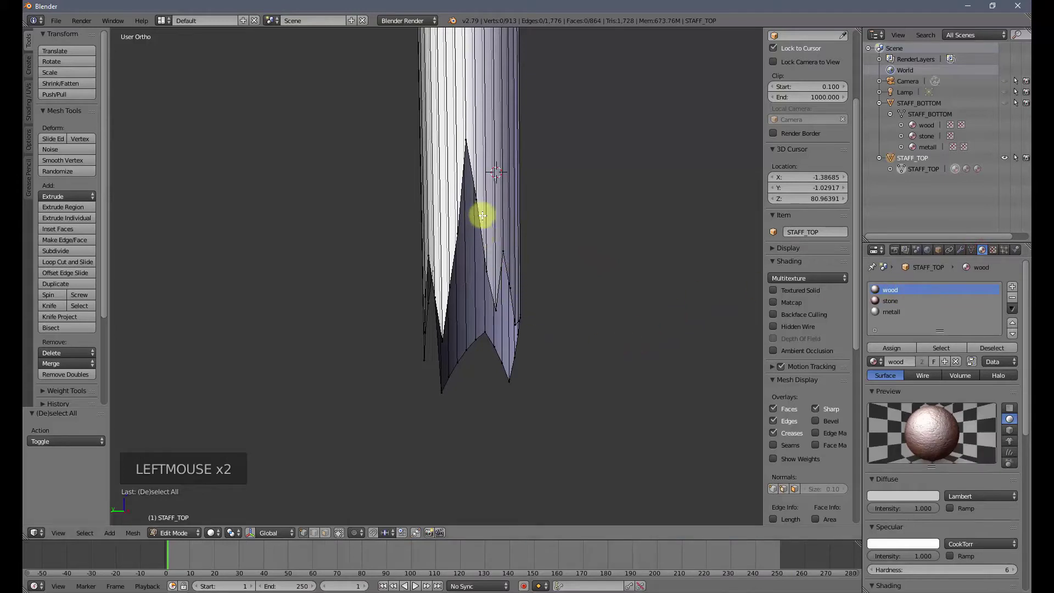
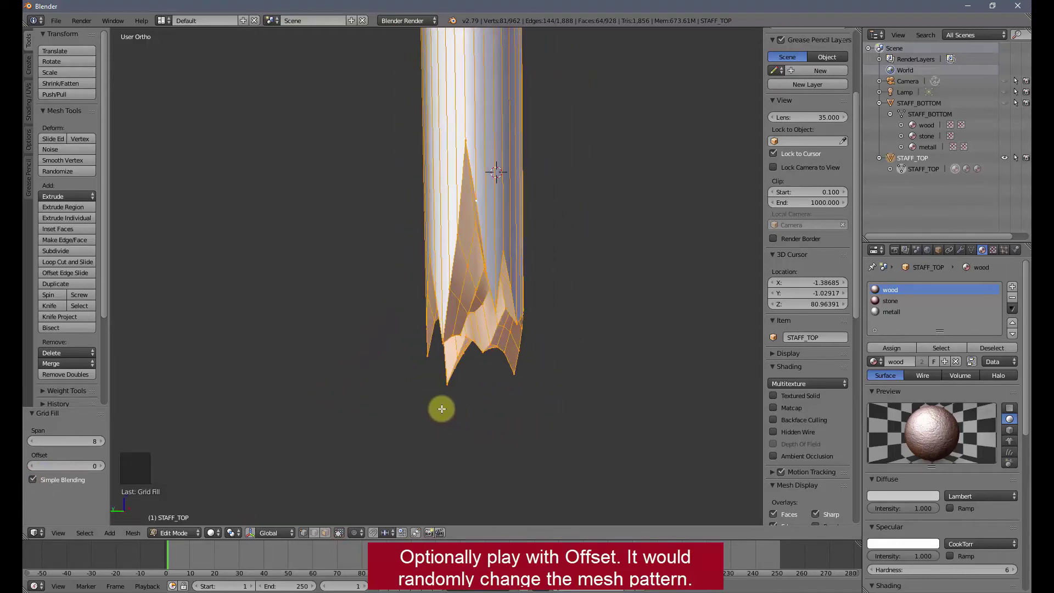
{"action": "scroll", "scroll_direction": "down", "scroll_amount": 3}
{"action": "scroll", "scroll_direction": "up", "scroll_amount": 3}
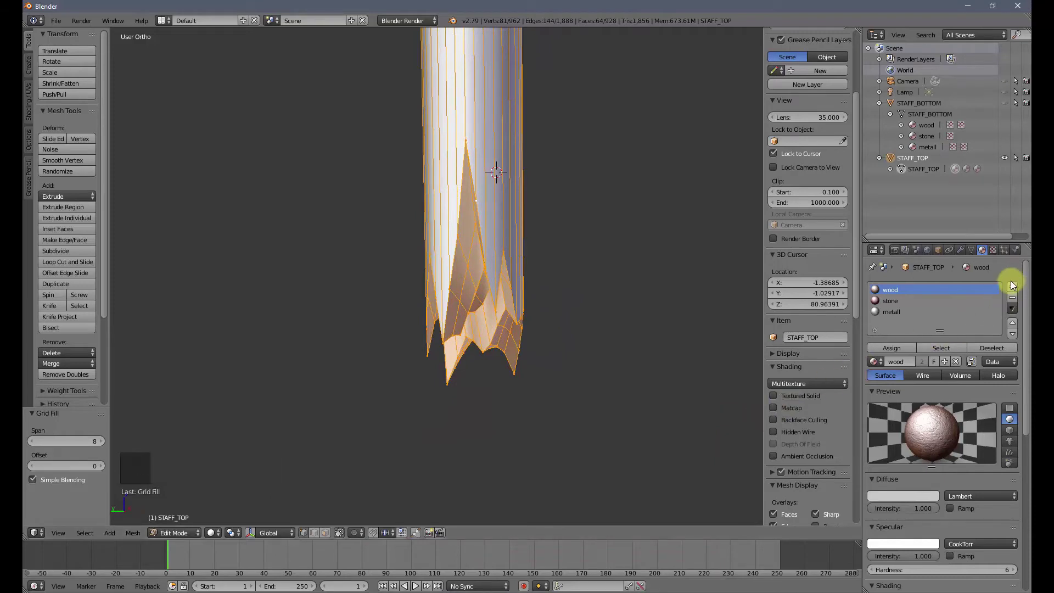
Step: Create material INNER in a new slot, assign it to the filled end faces, and go to UV Editing
{"action": "left_click", "coordinate": [1019, 290]}
{"action": "left_click", "coordinate": [918, 366]}
{"action": "double_click", "coordinate": [901, 325]}
{"action": "double_click", "coordinate": [904, 327]}
{"action": "key", "text": "shift+n"}
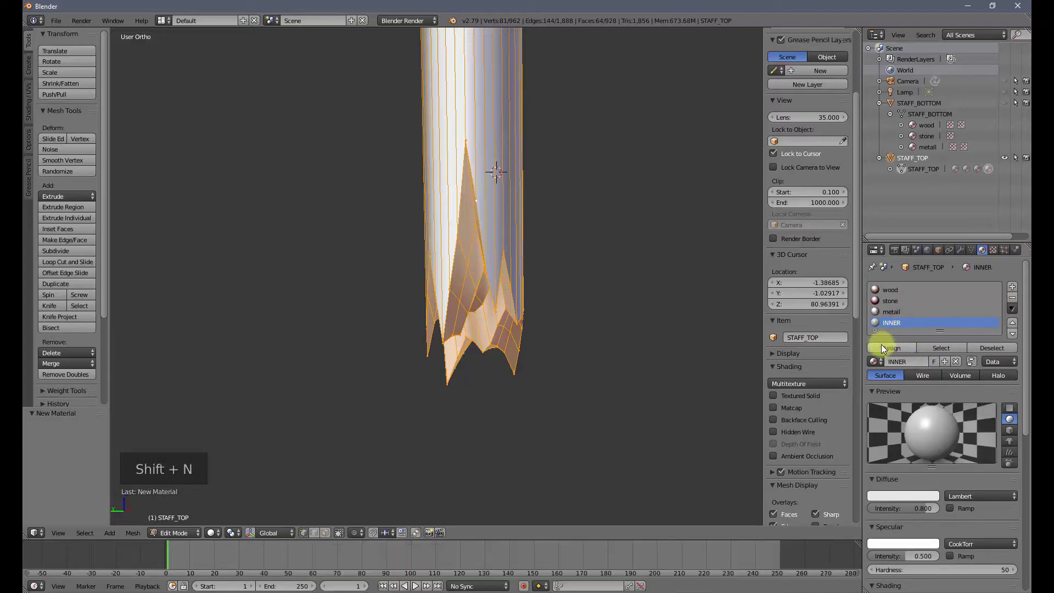
{"action": "left_click", "coordinate": [901, 353]}
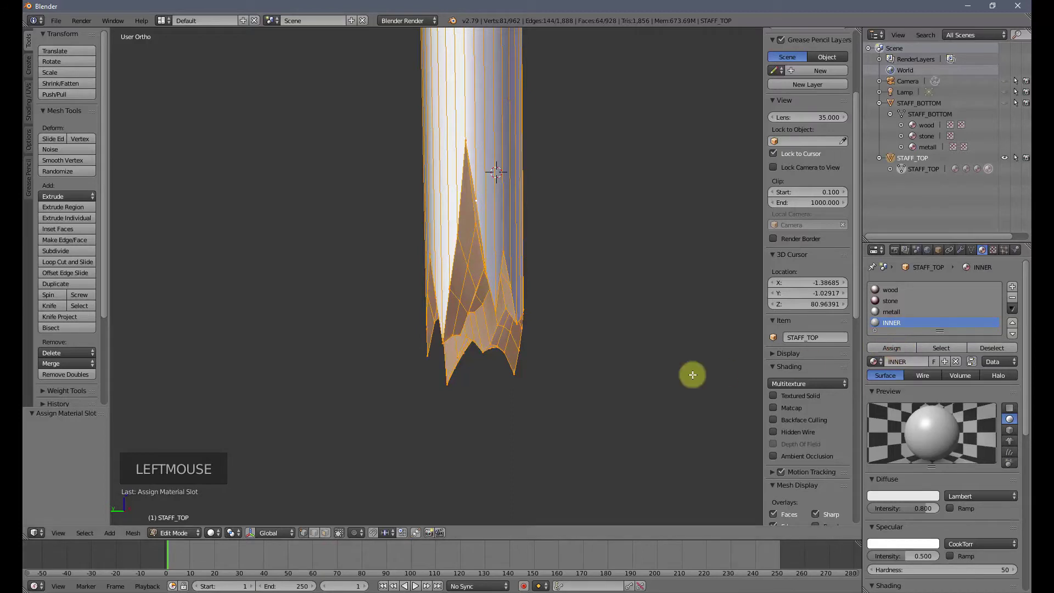
{"action": "left_click", "coordinate": [174, 21]}
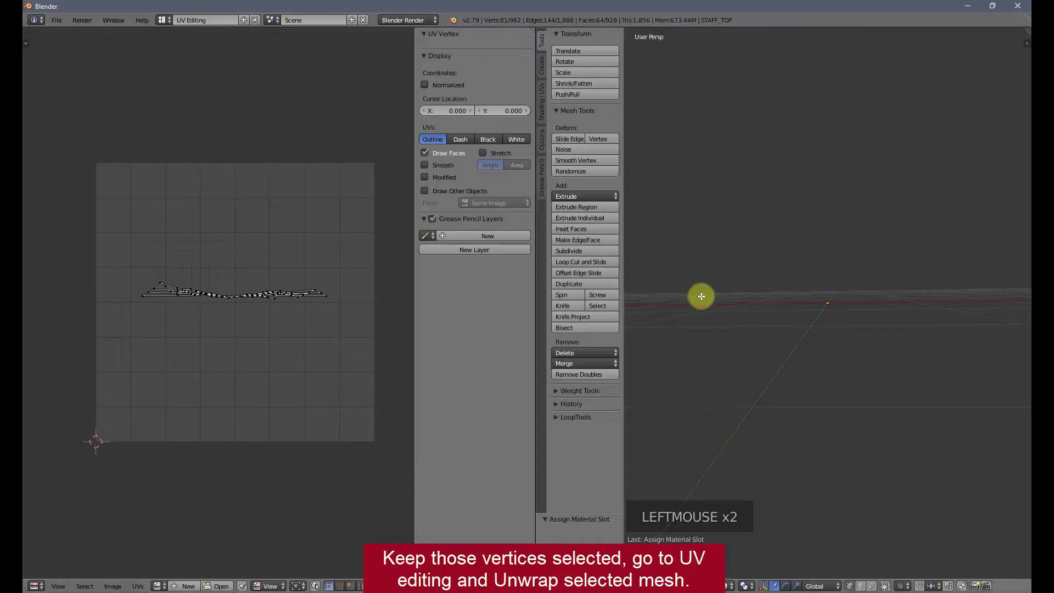
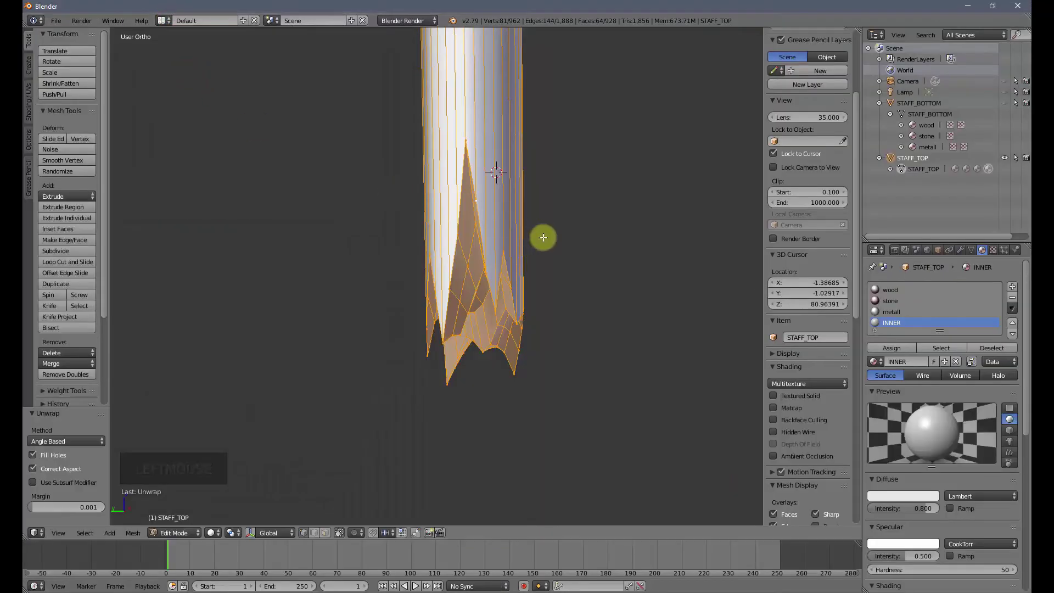
Step: Leave STAFF_TOP's Edit Mode, unhide STAFF_BOTTOM and bring the bottom half into view
{"action": "key", "text": "Tab"}
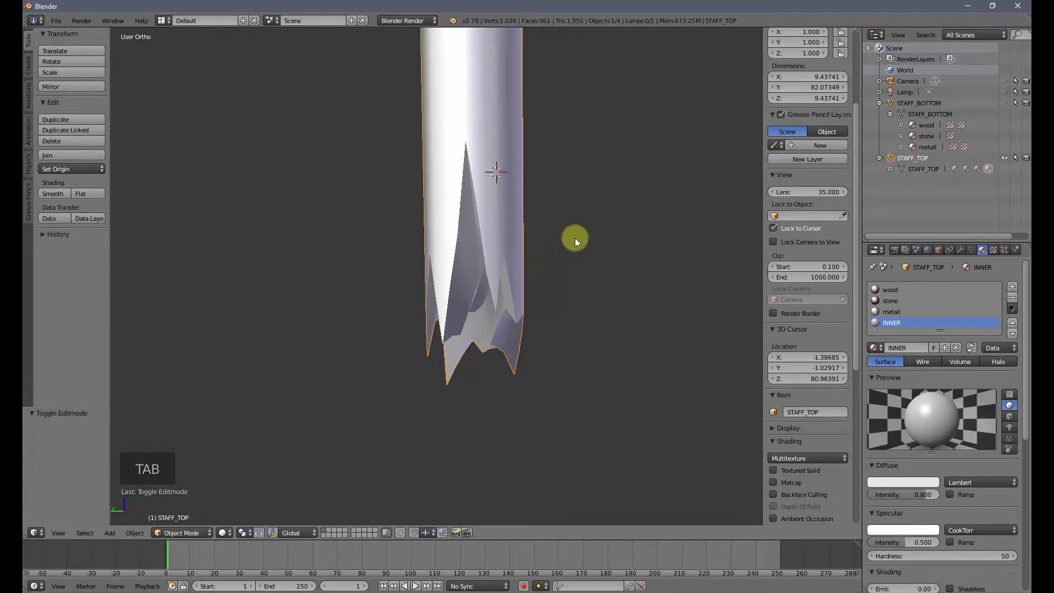
{"action": "left_click", "coordinate": [1009, 163]}
{"action": "left_click", "coordinate": [1011, 107]}
{"action": "middle_click", "coordinate": [558, 372]}
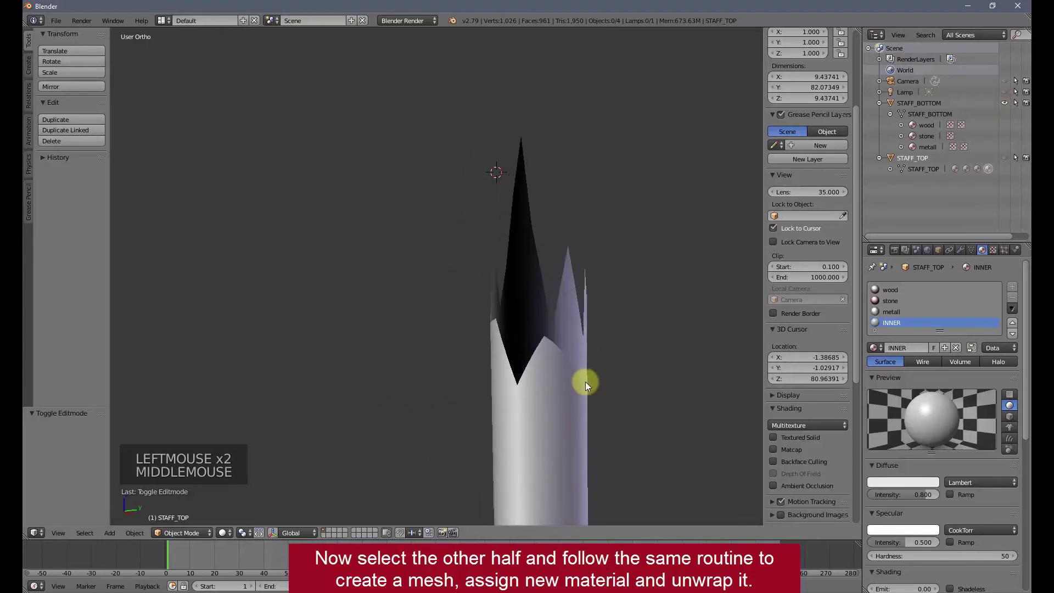
{"action": "middle_click", "coordinate": [593, 386]}
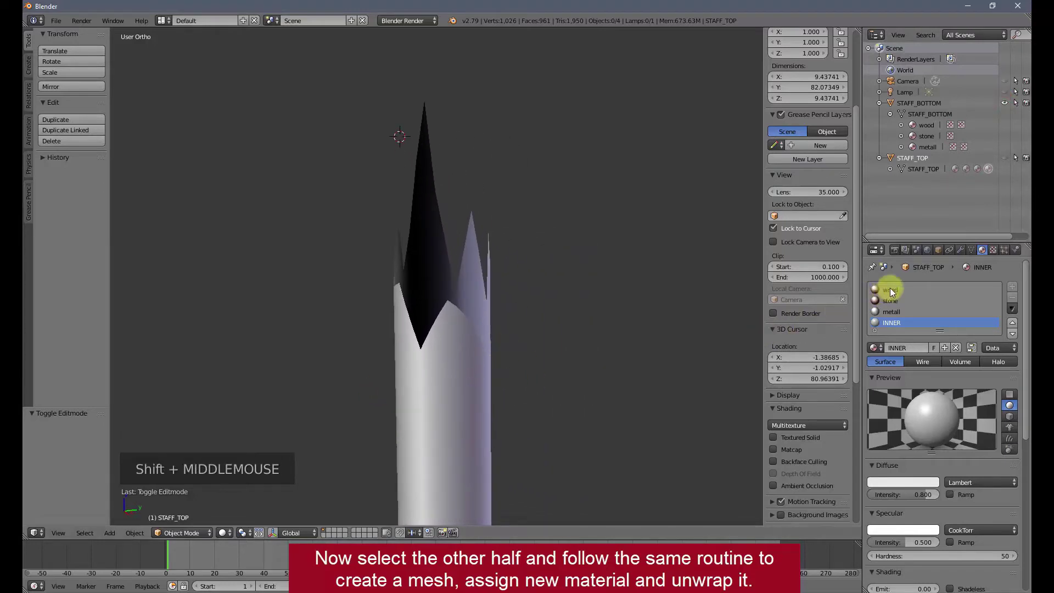
{"action": "left_click", "coordinate": [896, 291]}
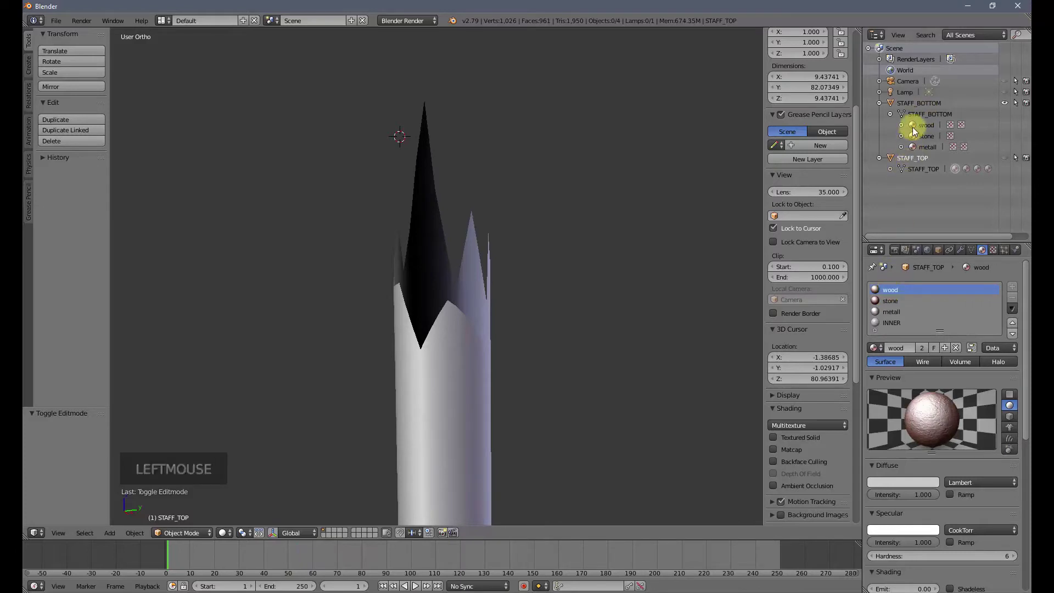
Step: Add a fourth material slot to STAFF_BOTTOM holding a new material named INNER
{"action": "left_click", "coordinate": [921, 106]}
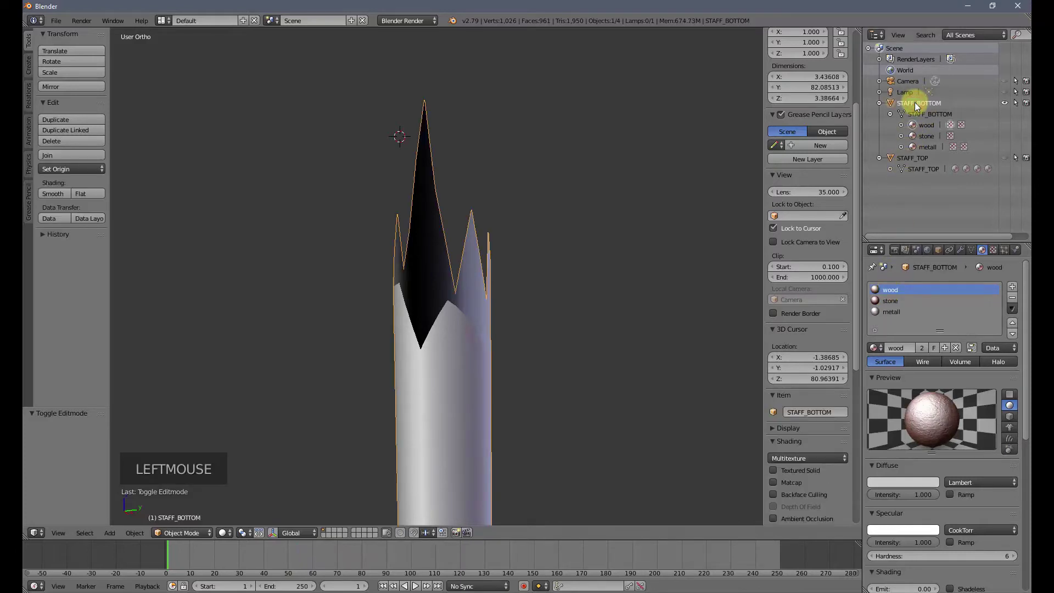
{"action": "left_click", "coordinate": [1017, 291]}
{"action": "left_click", "coordinate": [903, 349]}
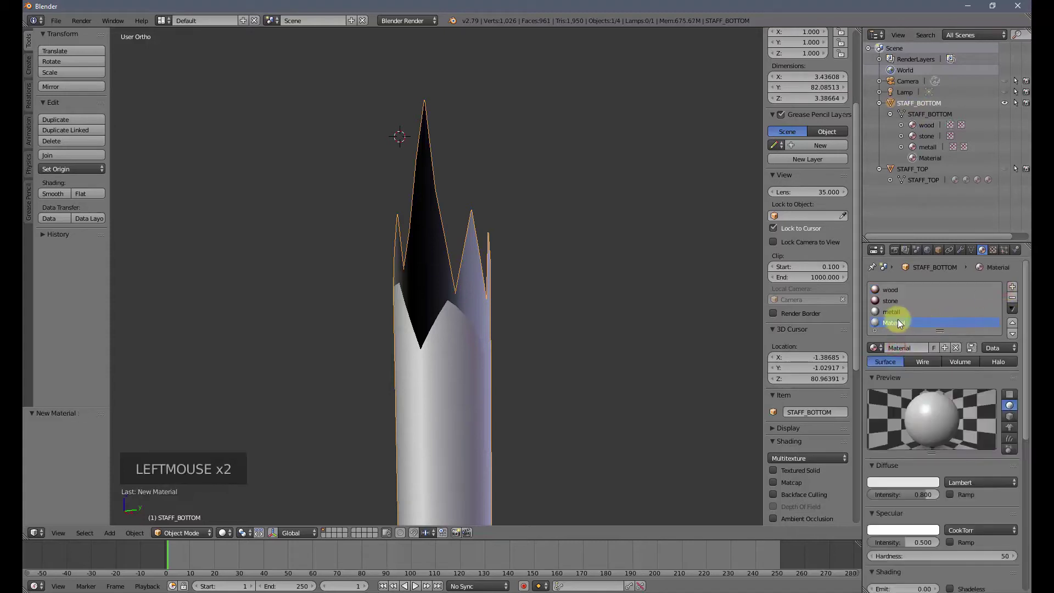
{"action": "left_click", "coordinate": [905, 326]}
{"action": "double_click", "coordinate": [905, 326]}
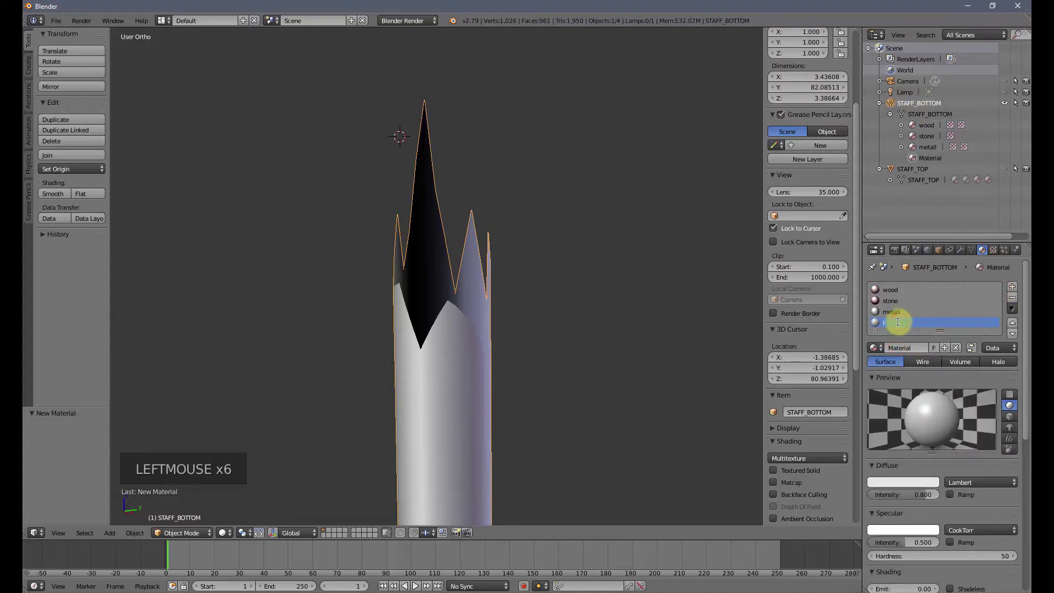
{"action": "key", "text": "shift+n"}
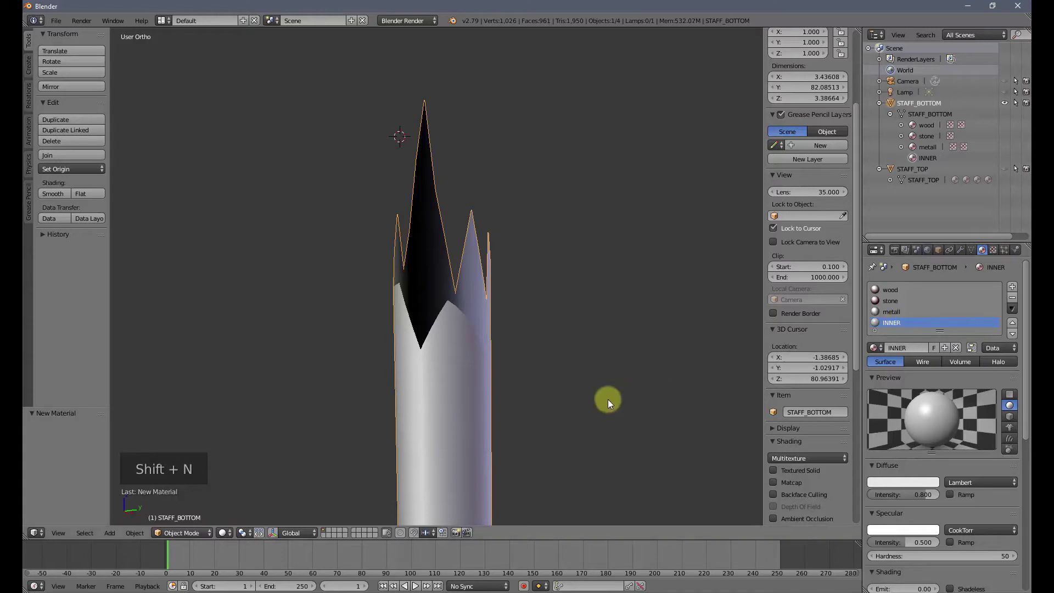
Step: Assign INNER to STAFF_BOTTOM's jagged cut edge loop and Grid Fill it into a spiky cap
{"action": "key", "text": "Tab"}
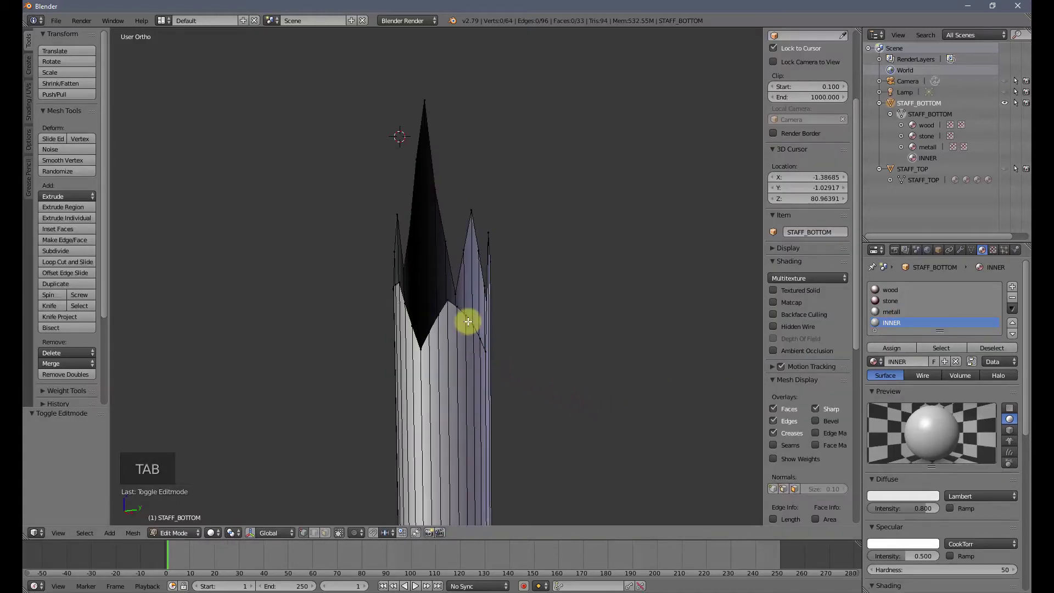
{"action": "right_click", "coordinate": [463, 310]}
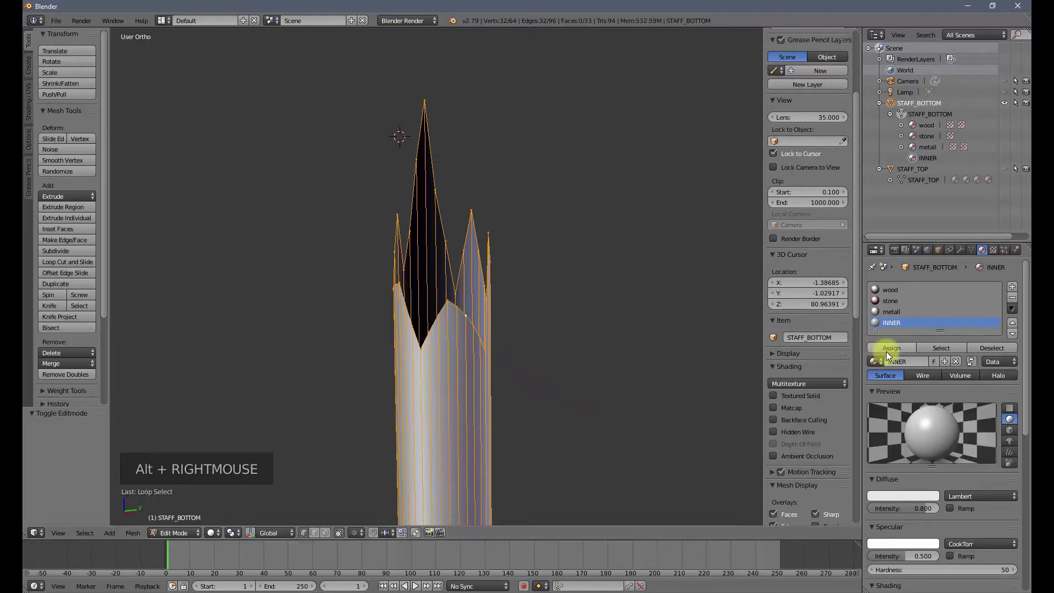
{"action": "left_click", "coordinate": [898, 352]}
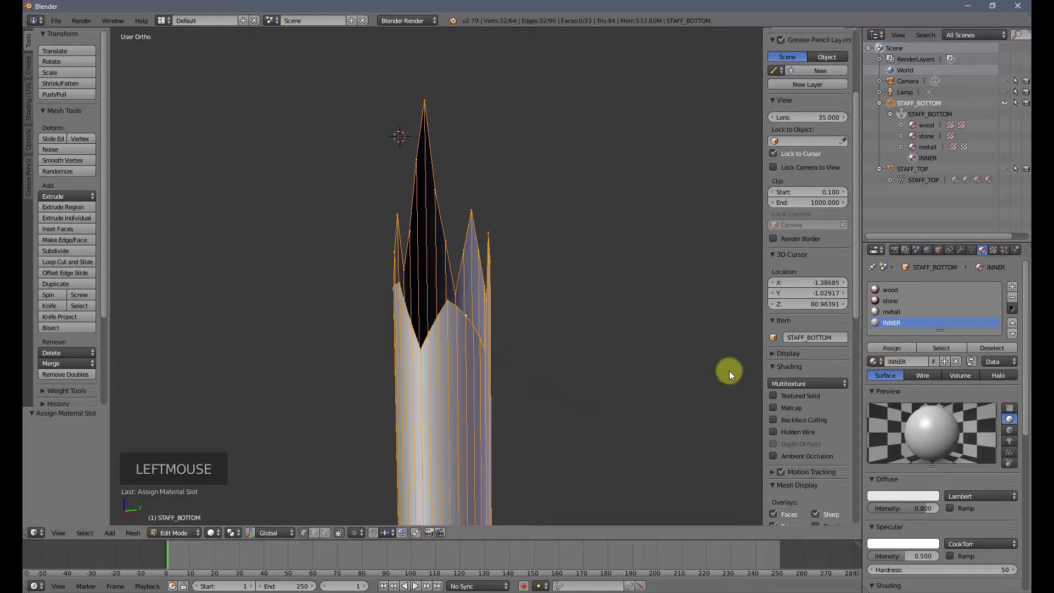
{"action": "left_click", "coordinate": [142, 535]}
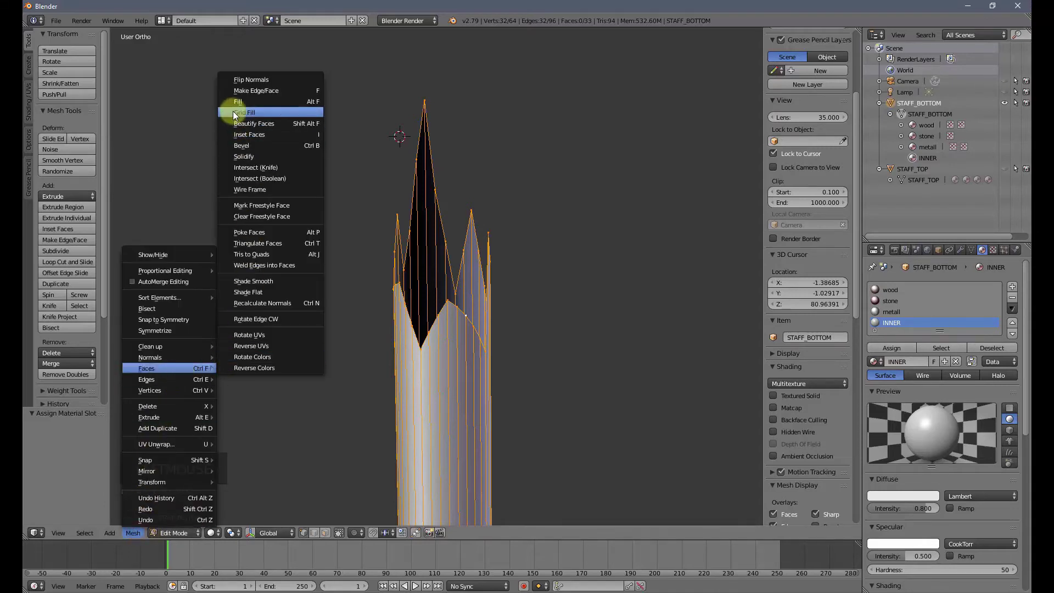
{"action": "left_click", "coordinate": [84, 449]}
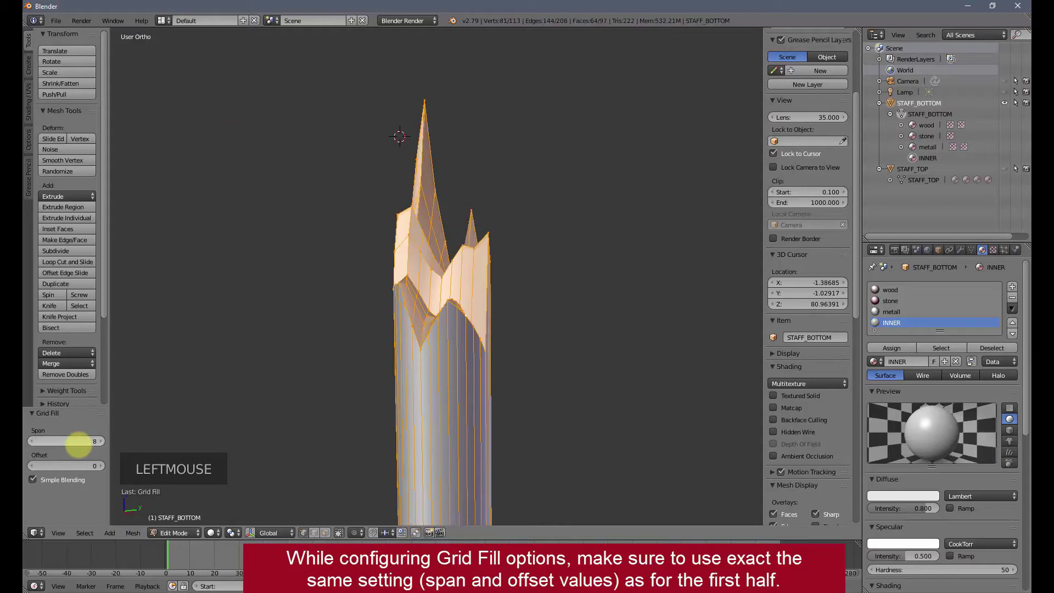
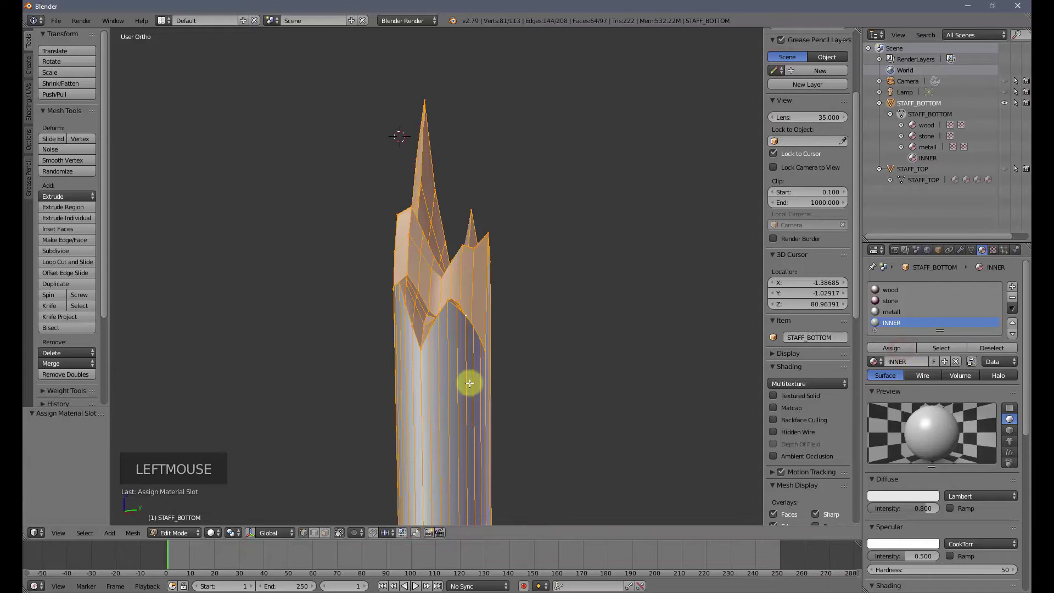
{"action": "middle_click", "coordinate": [522, 369]}
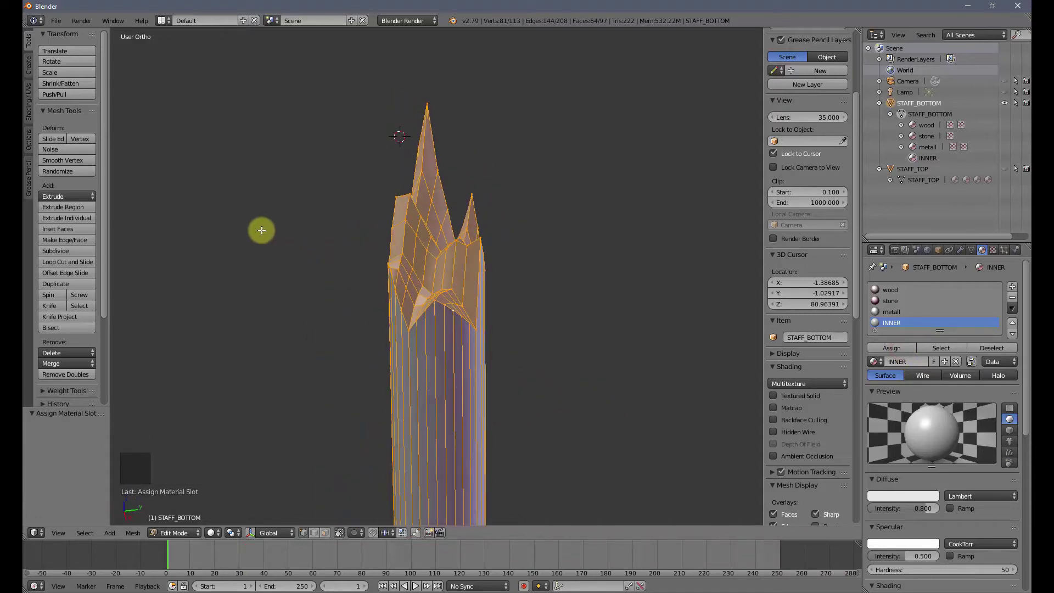
Step: Unwrap the grid-filled cap via the UV Editing layout, unhide STAFF_TOP and select it in Object Mode
{"action": "left_click", "coordinate": [174, 22]}
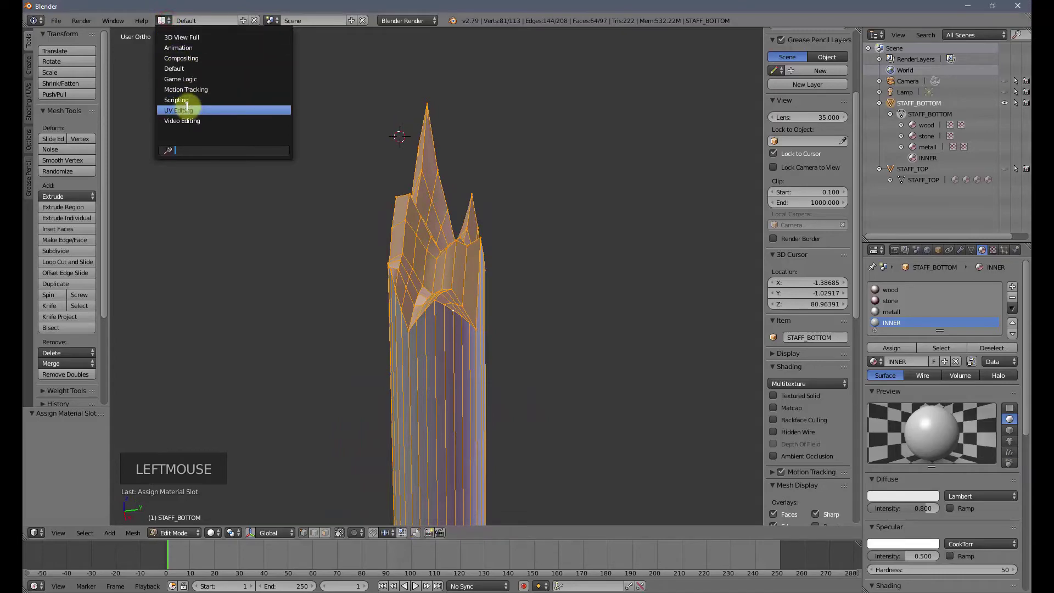
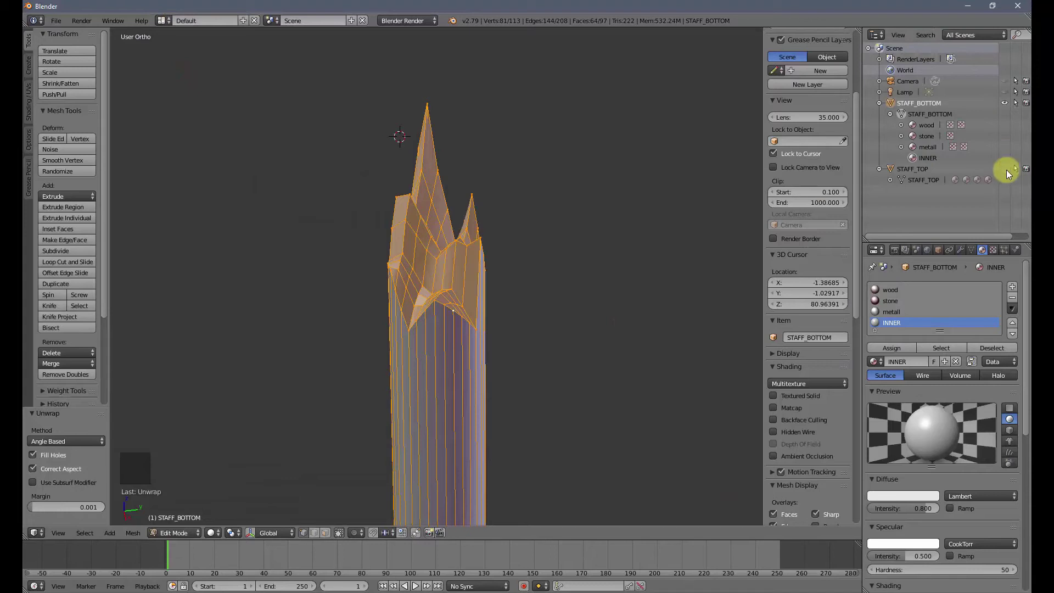
{"action": "left_click", "coordinate": [1013, 174]}
{"action": "key", "text": "Tab"}
{"action": "middle_click", "coordinate": [592, 364]}
{"action": "middle_click", "coordinate": [445, 354]}
{"action": "right_click", "coordinate": [508, 214]}
Step: Move STAFF_TOP along the Z axis down onto STAFF_BOTTOM's jagged end
{"action": "key", "text": "g"}
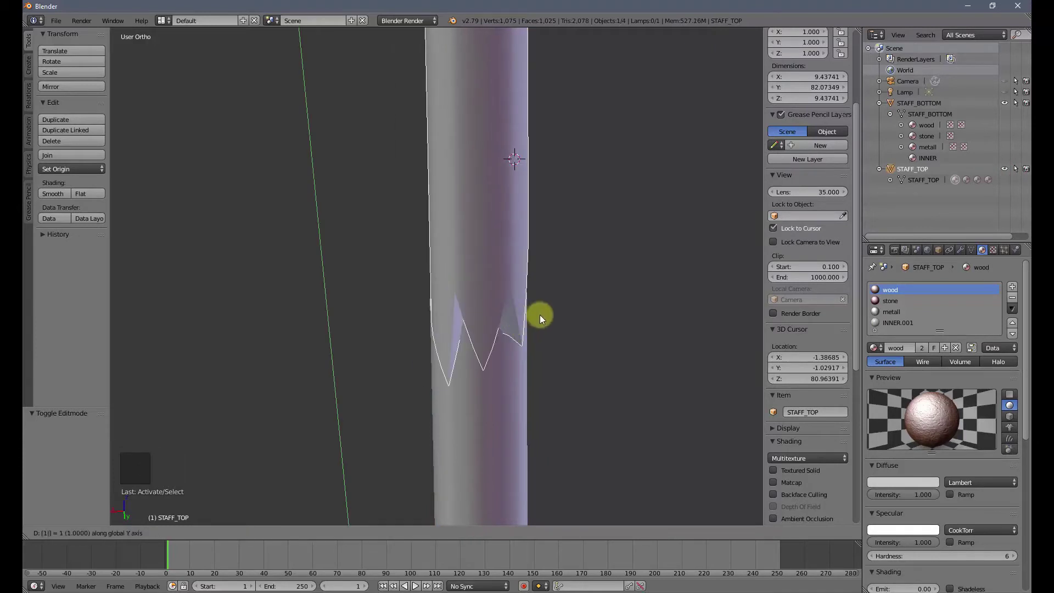
{"action": "key", "text": "g"}
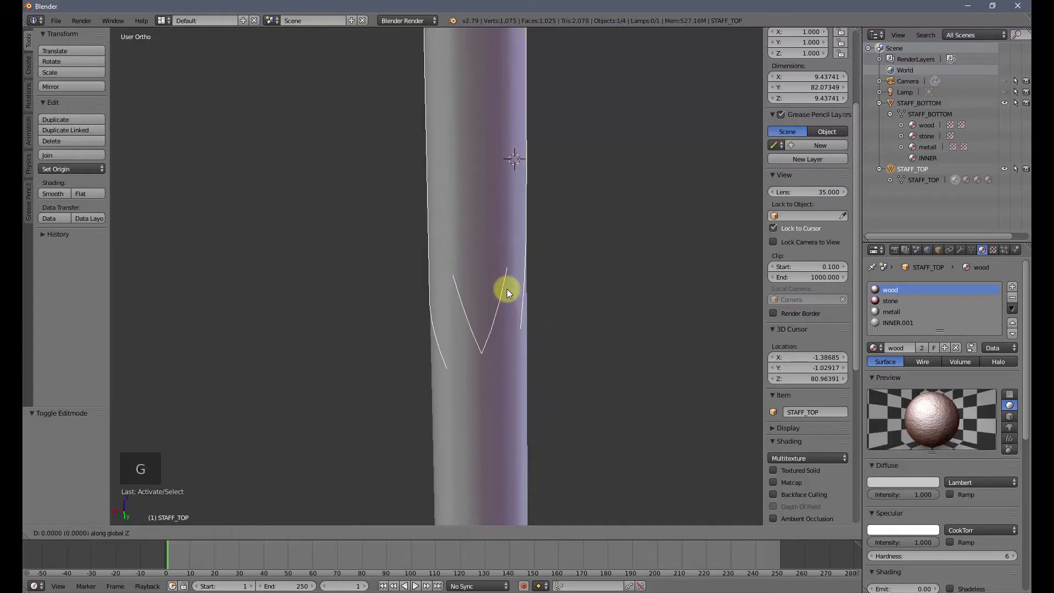
{"action": "middle_click", "coordinate": [447, 319]}
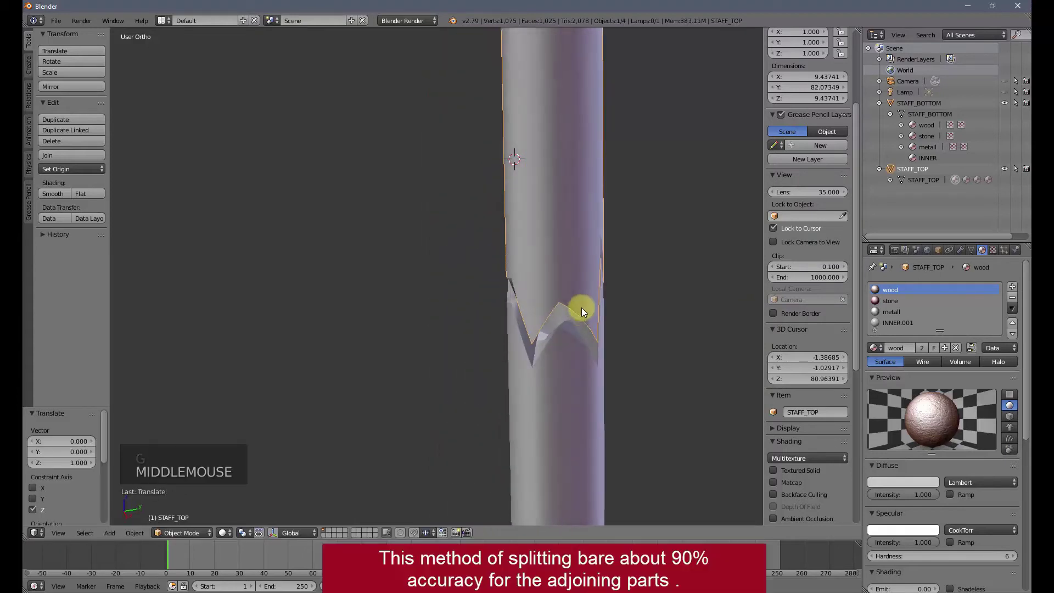
{"action": "left_click", "coordinate": [543, 339]}
{"action": "scroll", "scroll_direction": "up", "scroll_amount": 3}
{"action": "middle_click", "coordinate": [538, 353]}
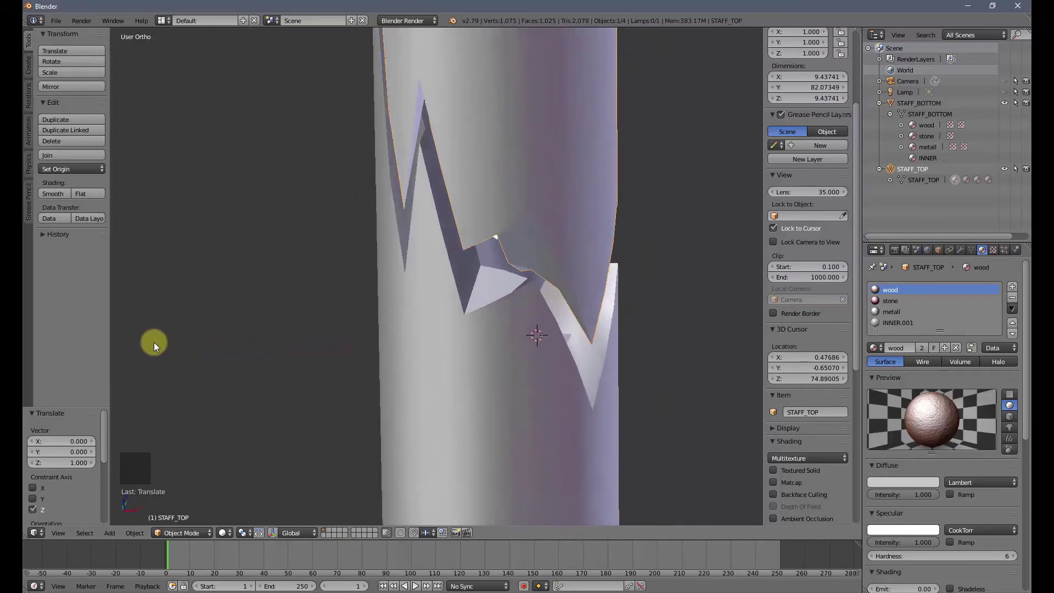
Step: Fine-tune STAFF_TOP's vertical position so the broken ends meet cleanly at the join
{"action": "scroll", "scroll_direction": "down", "scroll_amount": 3}
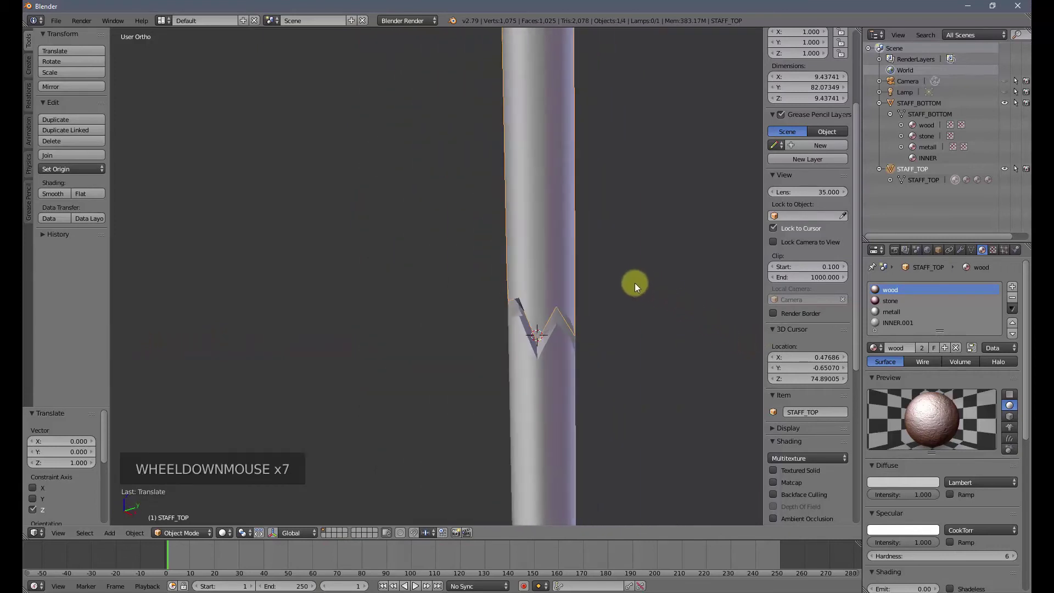
{"action": "key", "text": "g"}
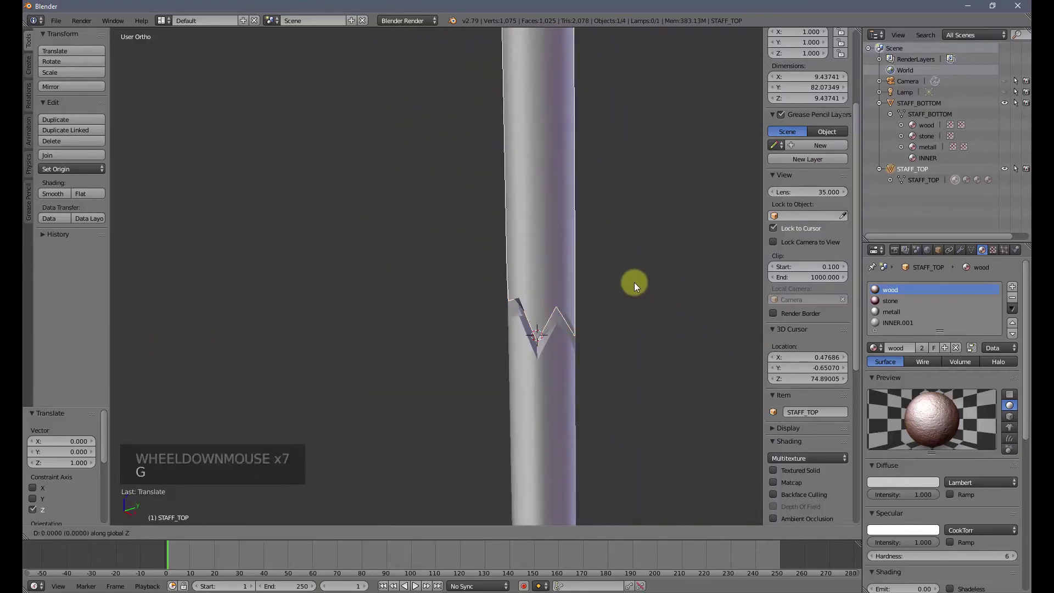
{"action": "scroll", "scroll_direction": "down", "scroll_amount": 3}
{"action": "middle_click", "coordinate": [547, 375]}
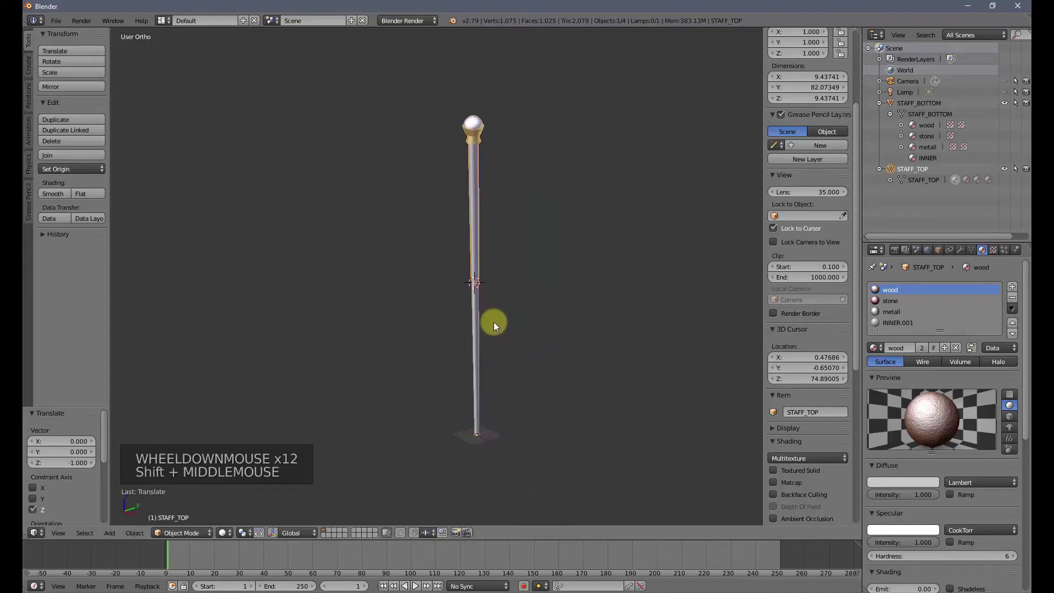